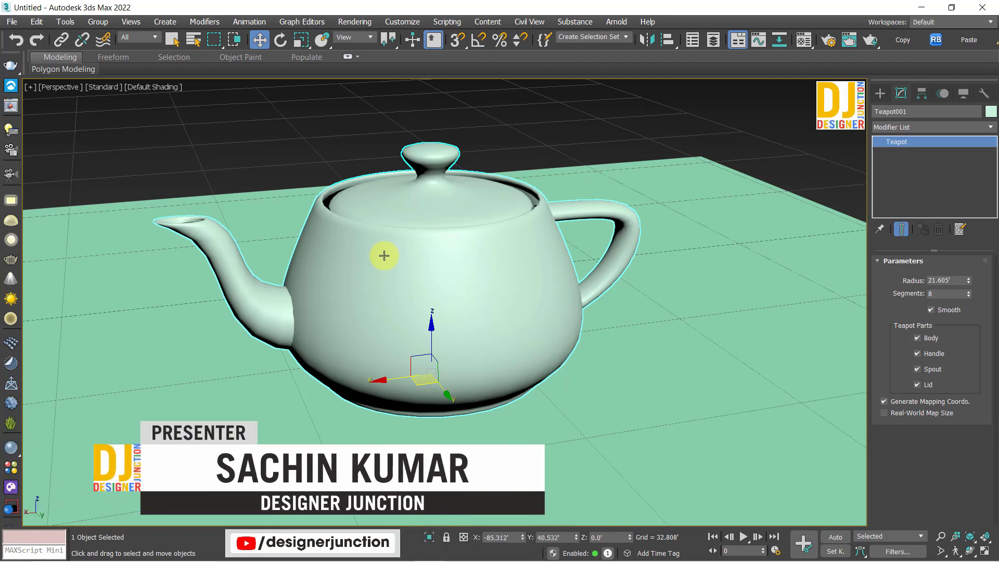
Recentre the selected Teapot001 and drop down the Modifier List in the Modify panel.
text(wwz)
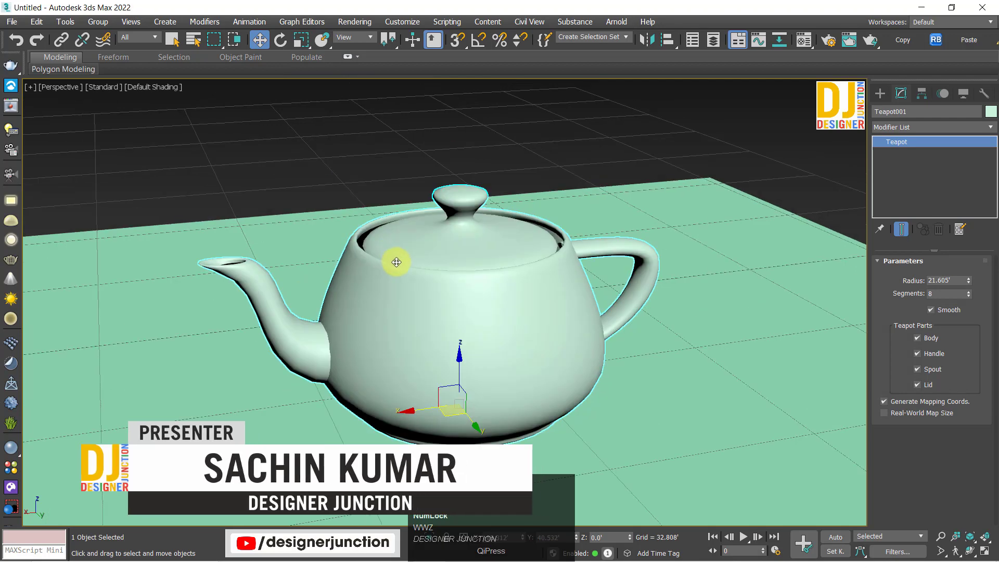
middle_click(408, 287)
drag(881, 127, 918, 302)
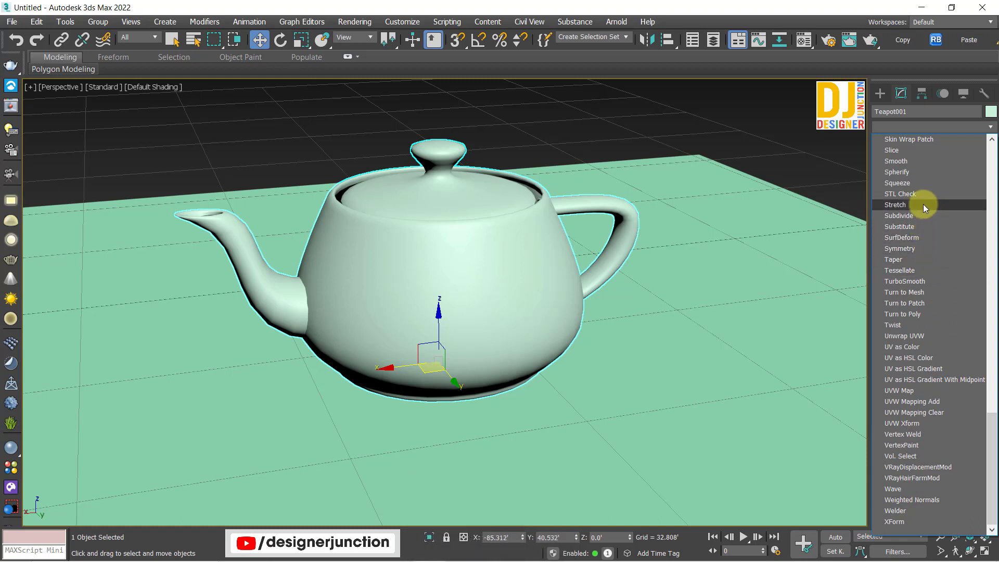
Jump the modifier list to the R entries and scroll to Relax, Ripple and Shell.
key(r)
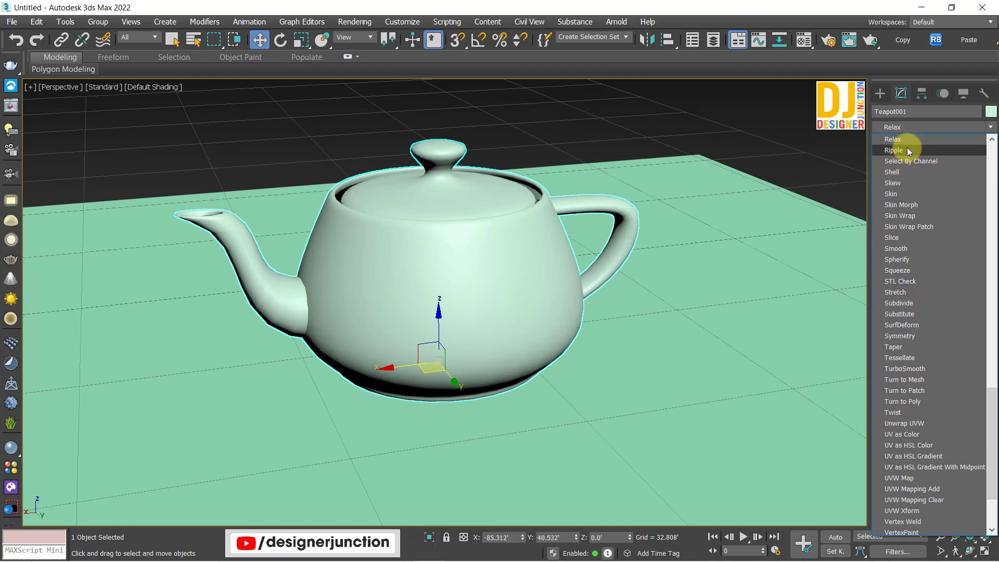
scroll(up, 3)
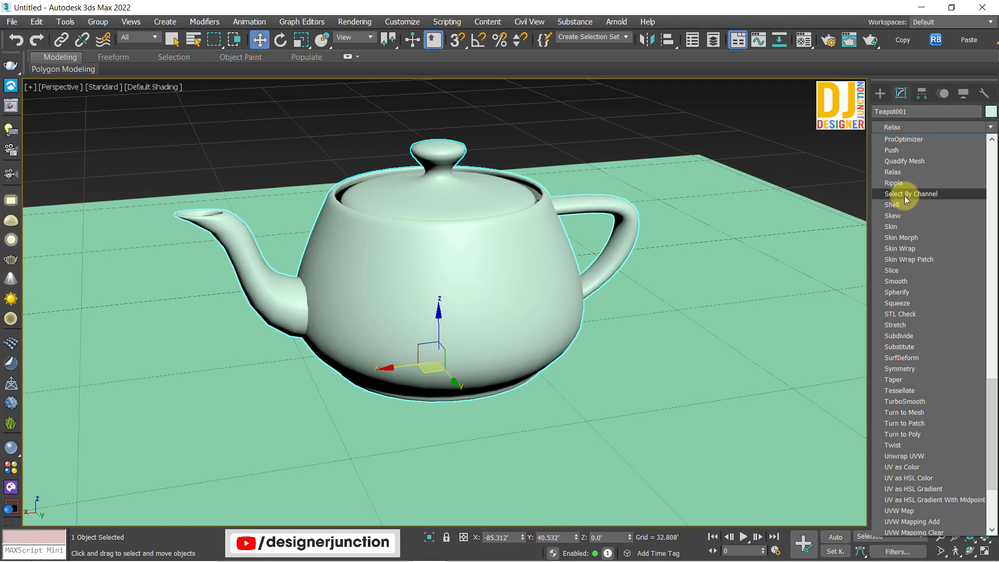
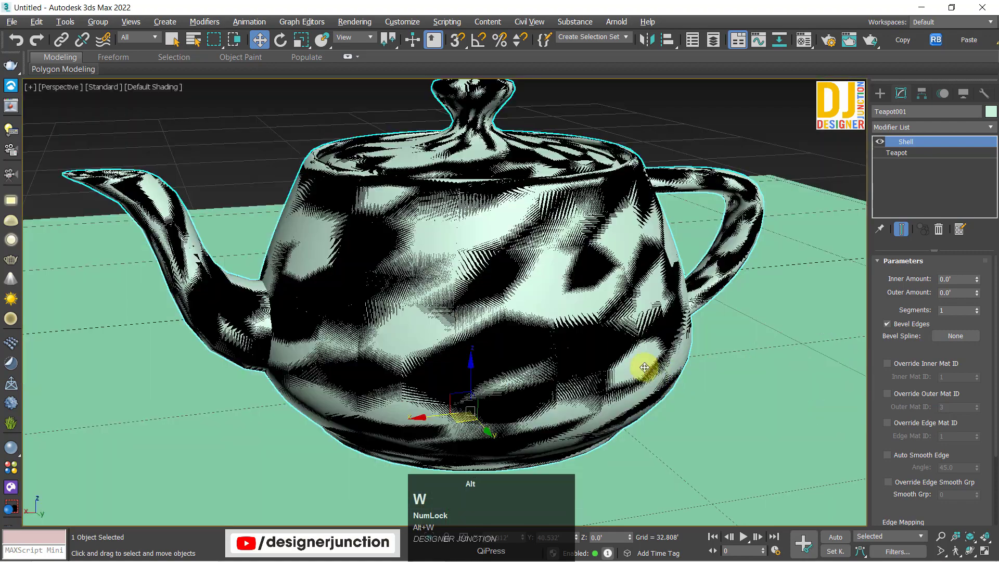
In Front wireframe, nudge the Shell Inner Amount and undo it, zooming on the handle.
key(z)
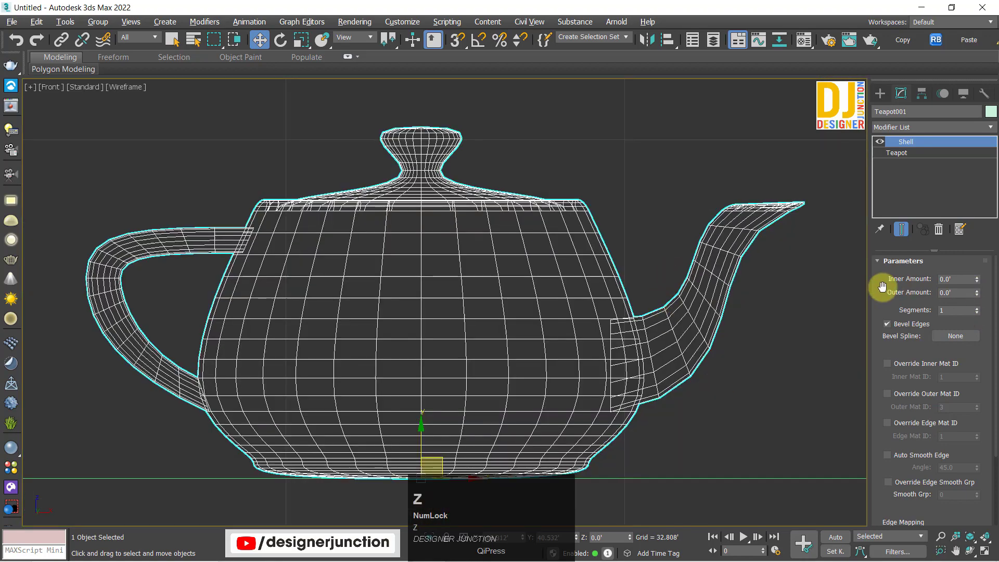
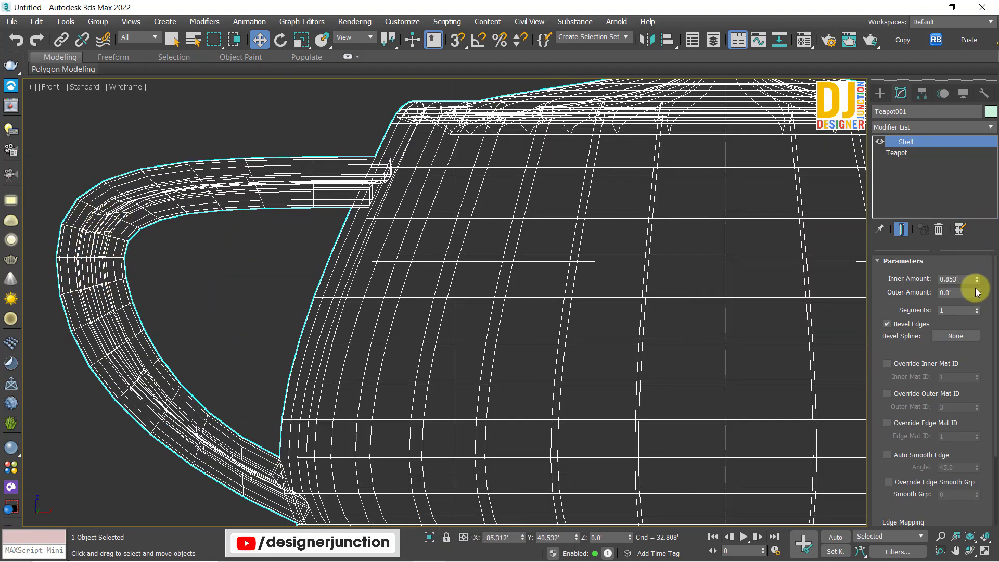
drag(980, 295, 984, 287)
key(ctrl+z)
key(ctrl+z)
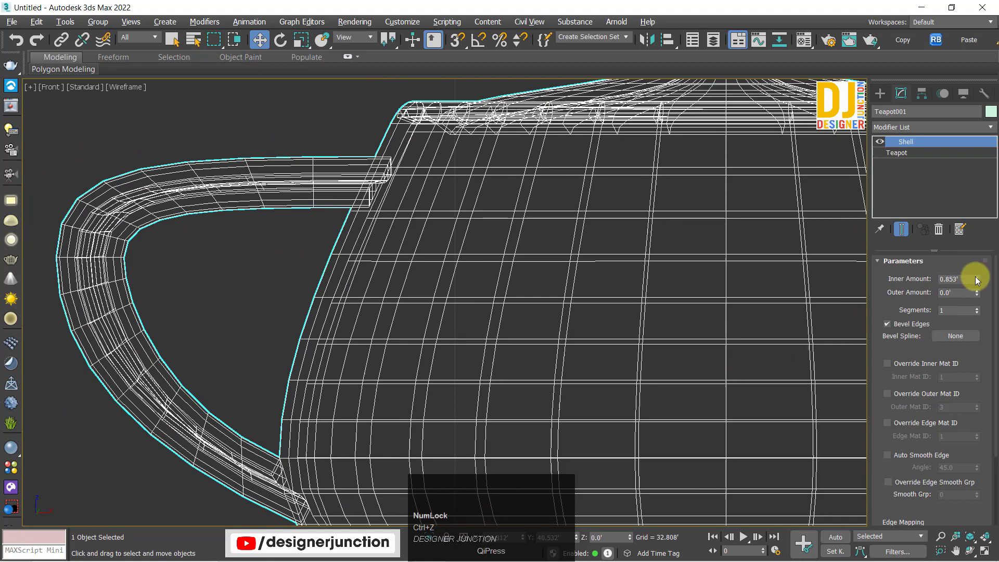
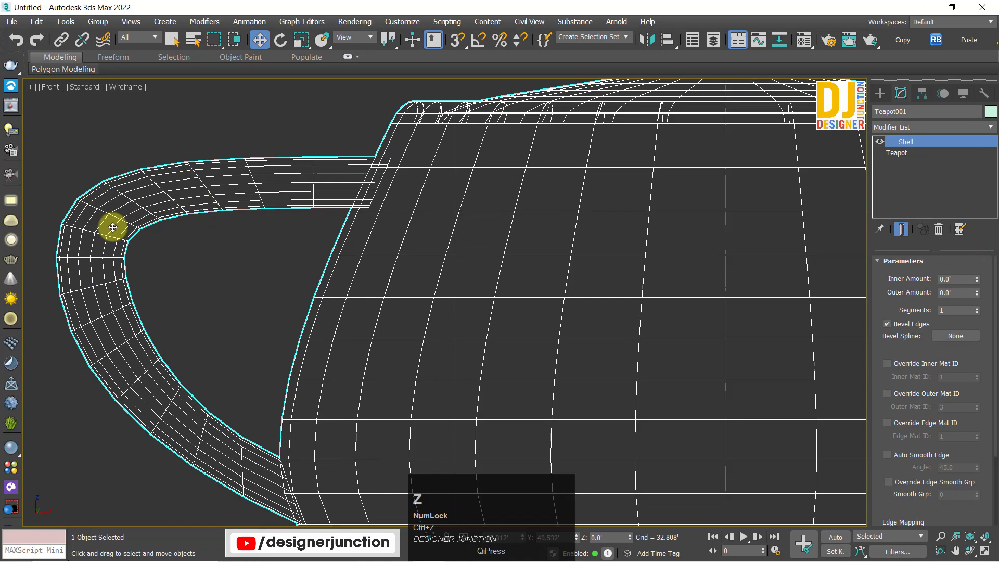
drag(977, 268, 320, 294)
key(ctrl+z)
Try a small Inner Amount again, undo it back to zero and return to shaded Perspective.
scroll(up, 3)
drag(982, 282, 741, 299)
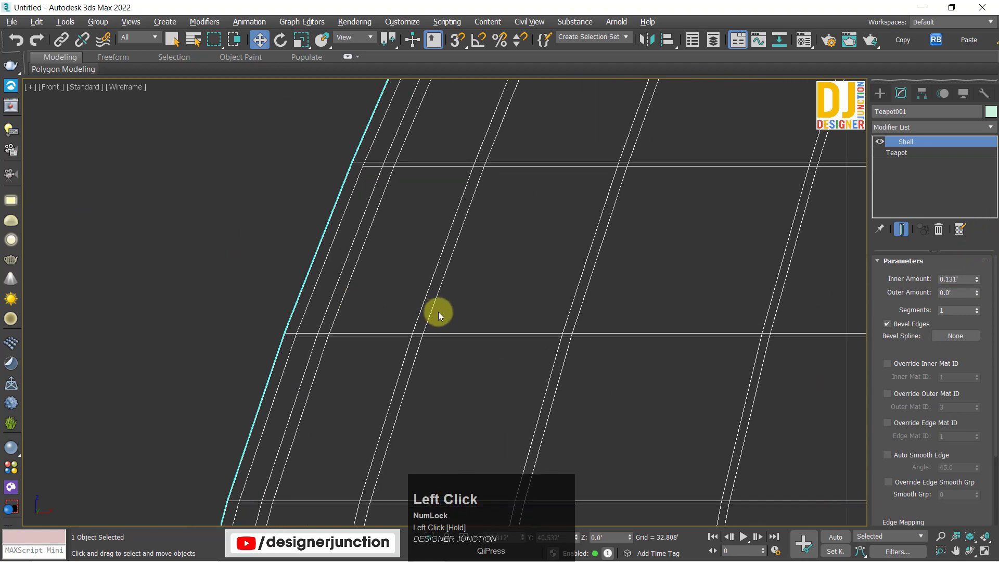
key(ctrl+z)
scroll(down, 3)
key(alt+w)
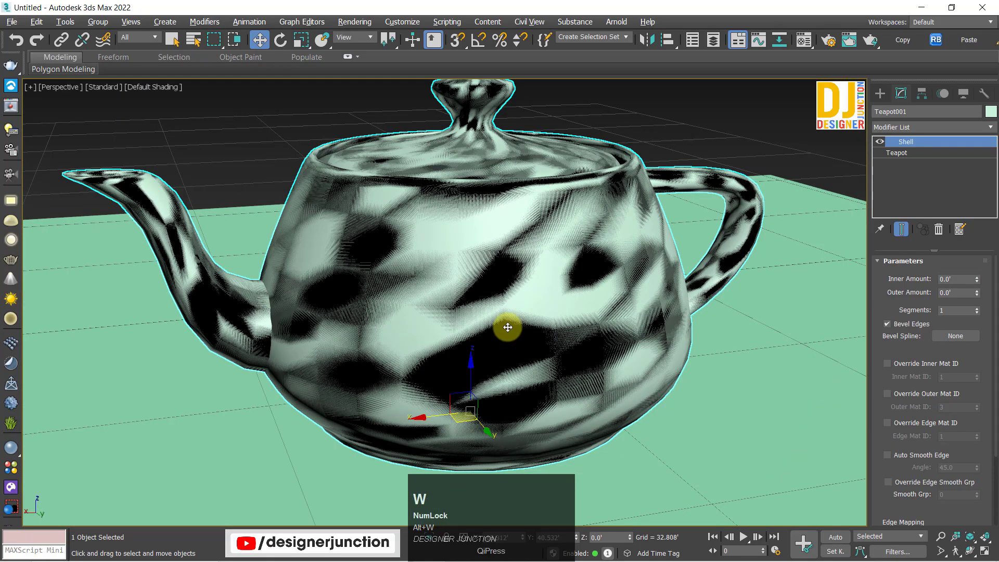
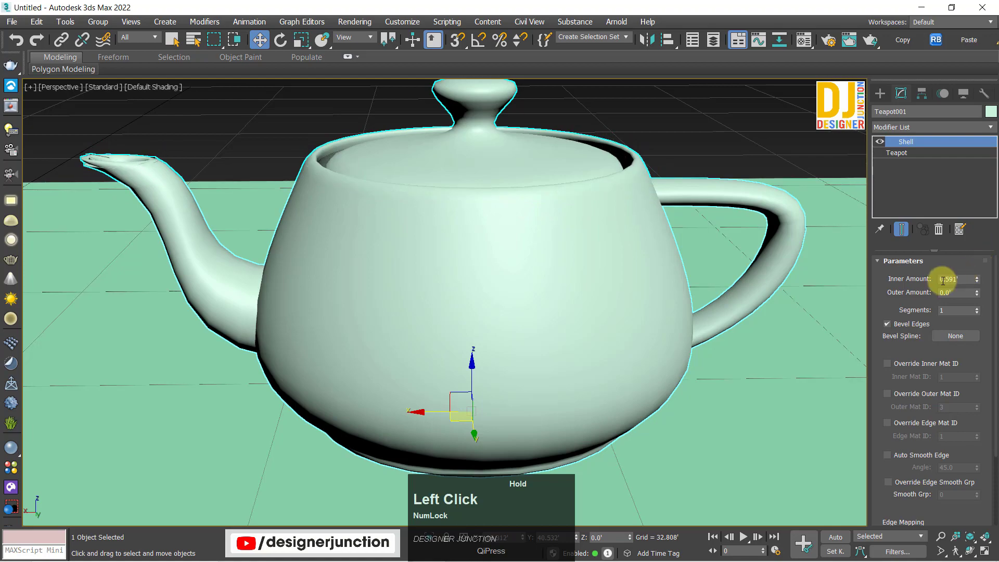
Inspect the spout and body in Front wireframe with the inner thickness at 0.033.
middle_click(549, 284)
scroll(up, 3)
key(alt+w)
scroll(down, 3)
middle_click(654, 144)
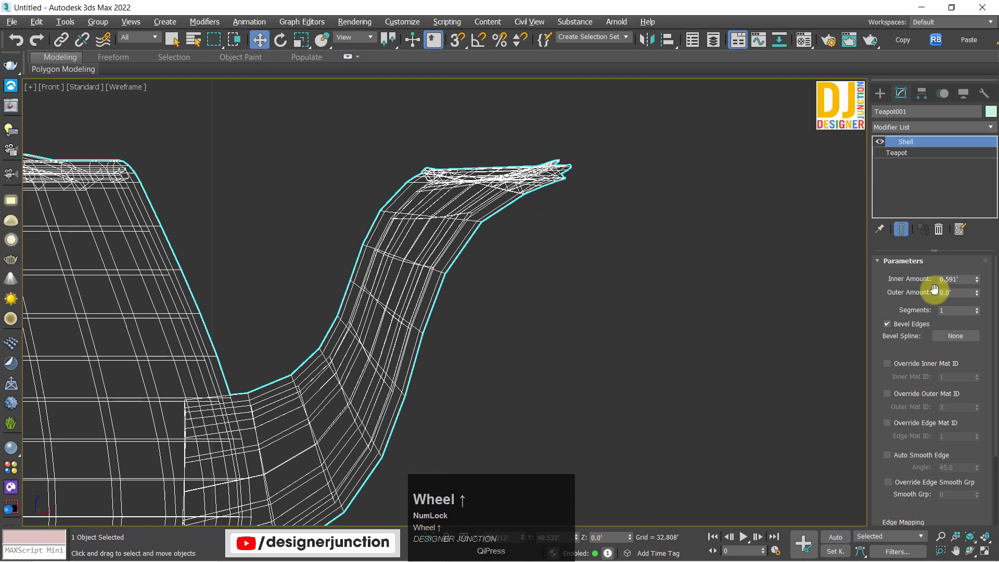
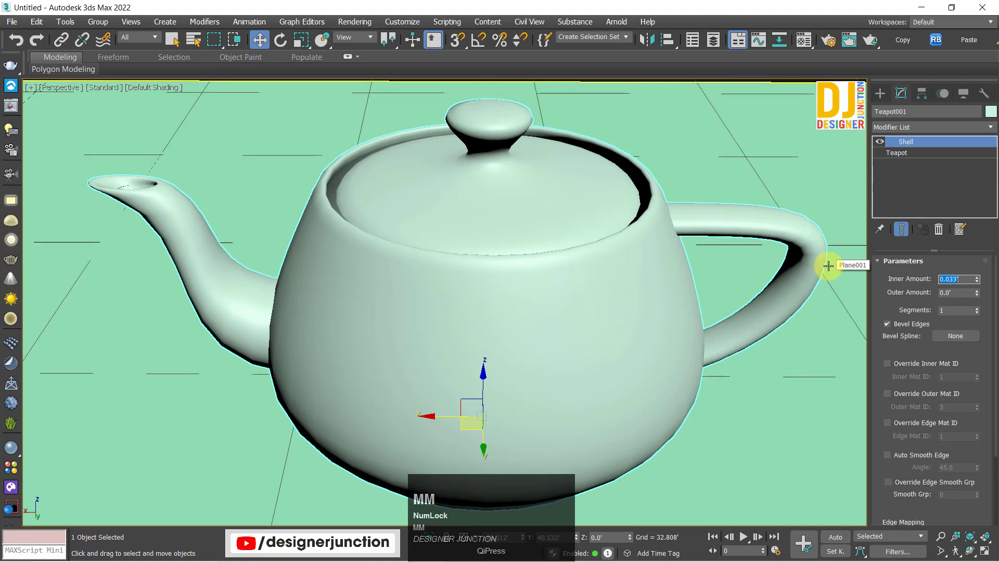
middle_click(477, 298)
scroll(up, 3)
middle_click(362, 209)
Reset the Shell Inner Amount spinner to 0.0 so both shell amounts are zero.
scroll(down, 3)
middle_click(461, 247)
scroll(up, 3)
middle_click(474, 299)
scroll(up, 3)
right_click(980, 282)
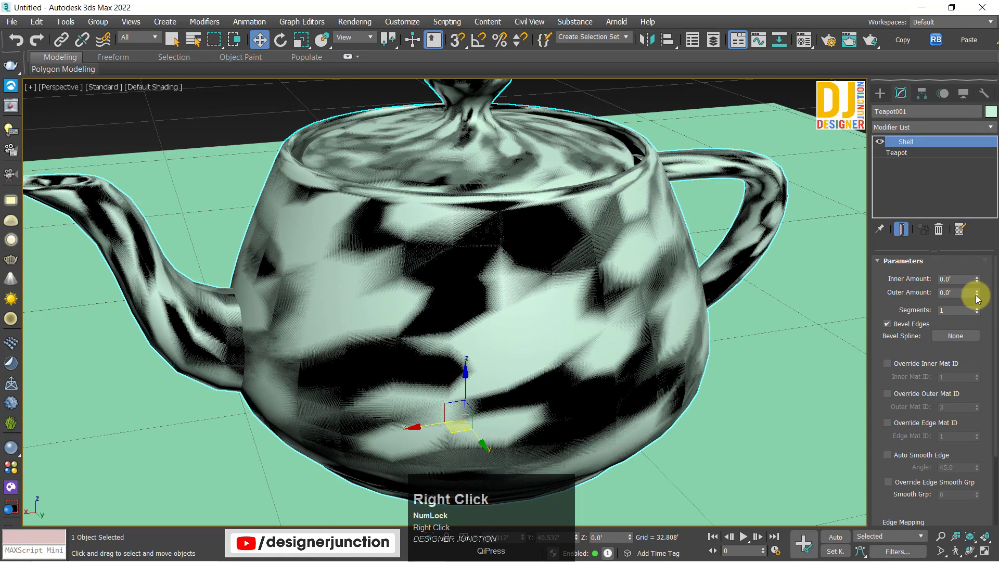
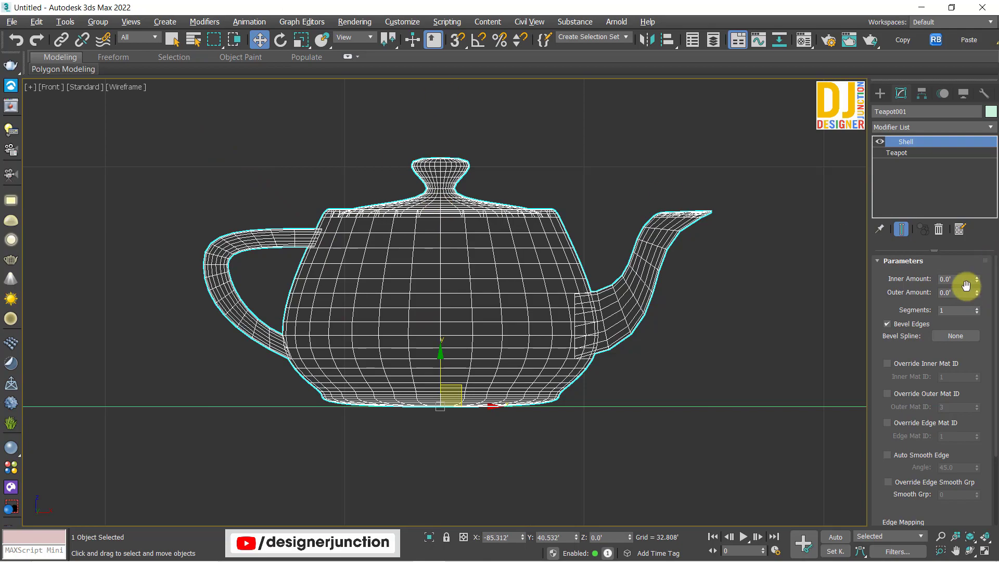
Test an Outer Amount, undo it to 0 and give the shell a 0.01 inner thickness in Perspective.
drag(977, 283, 979, 248)
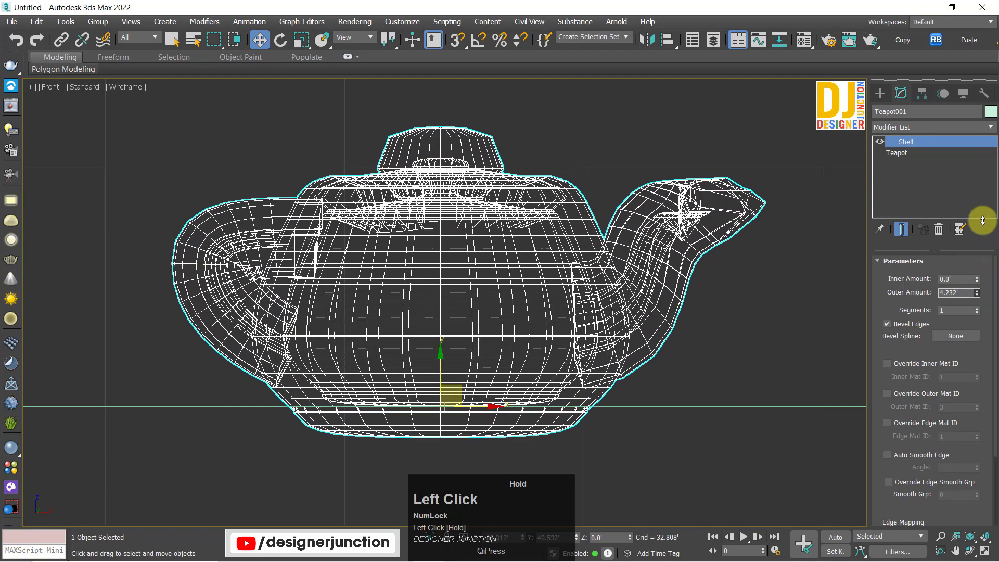
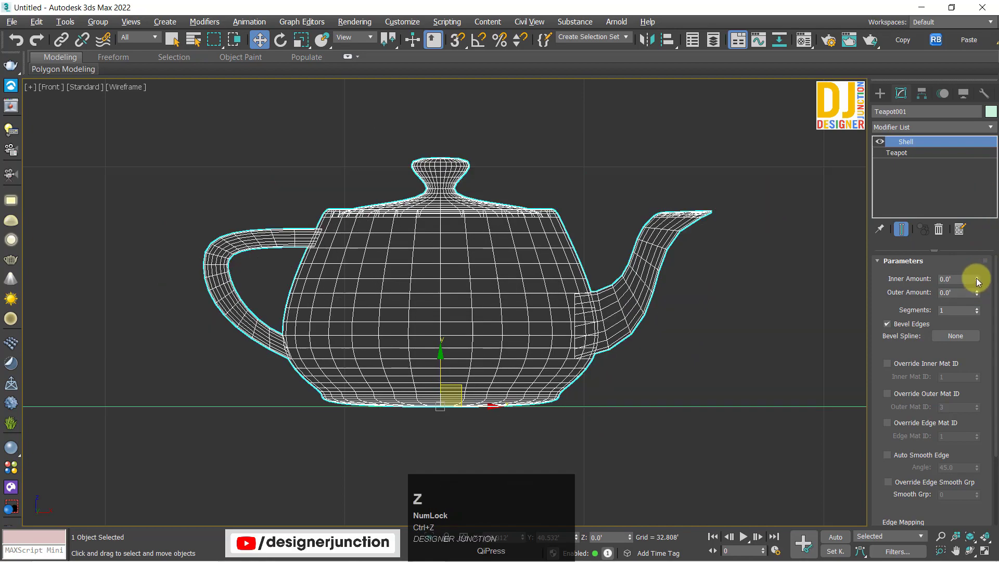
drag(974, 268, 942, 290)
key(ctrl+z)
key(alt+w)
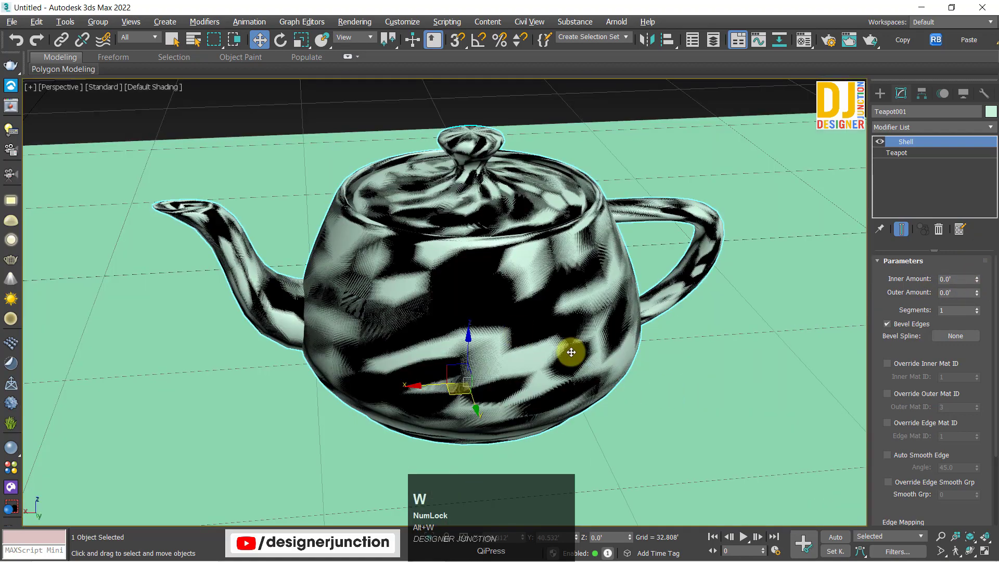
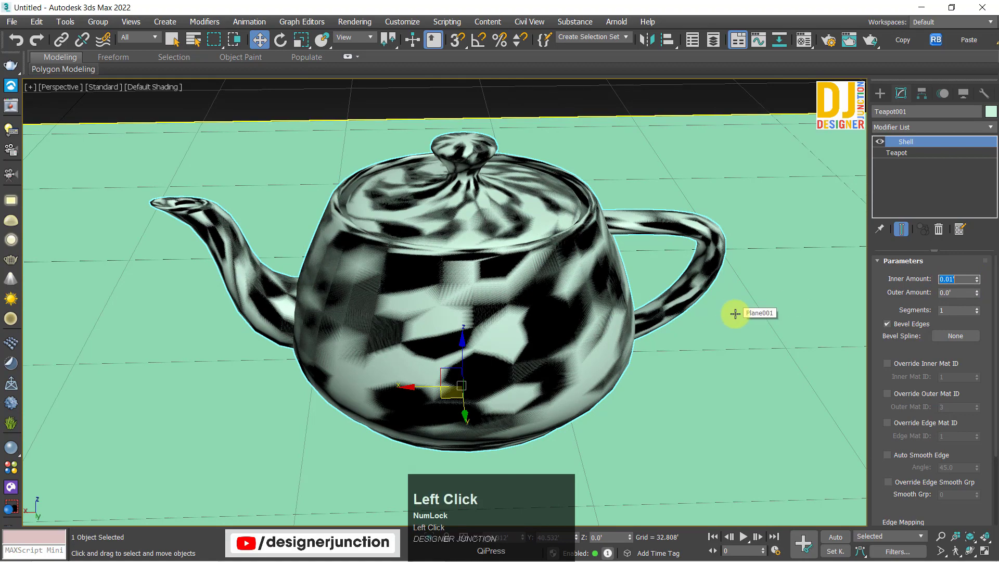
Orbit and frame the teapot from the side to judge the 0.01 shell thickness.
drag(593, 335, 710, 179)
click(710, 179)
middle_click(436, 333)
key(z)
middle_click(445, 321)
key(z)
drag(445, 339, 435, 303)
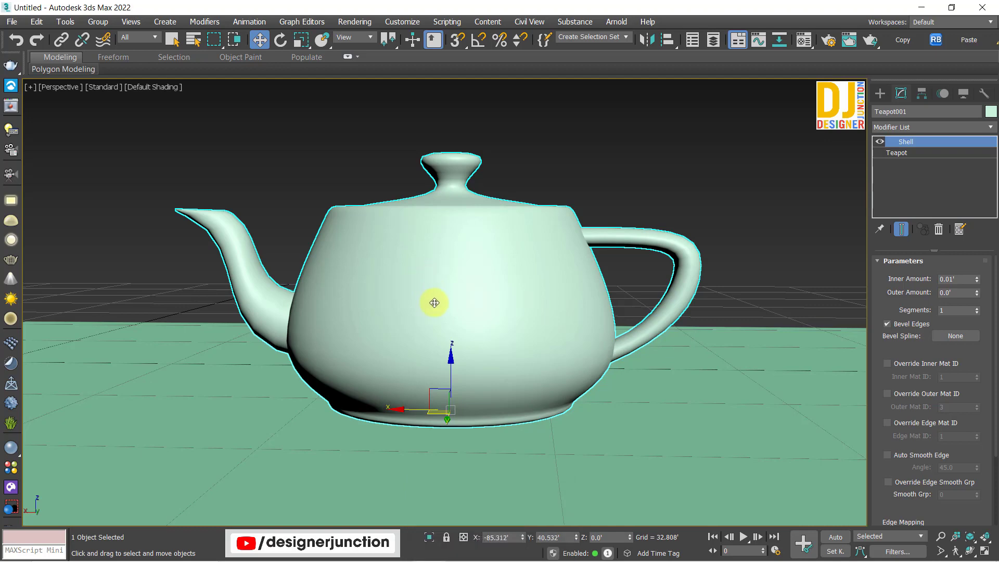
key(alt+Num_Lock)
Drop back to the plain teapot and convert it to an Editable Poly.
middle_click(574, 325)
click(886, 143)
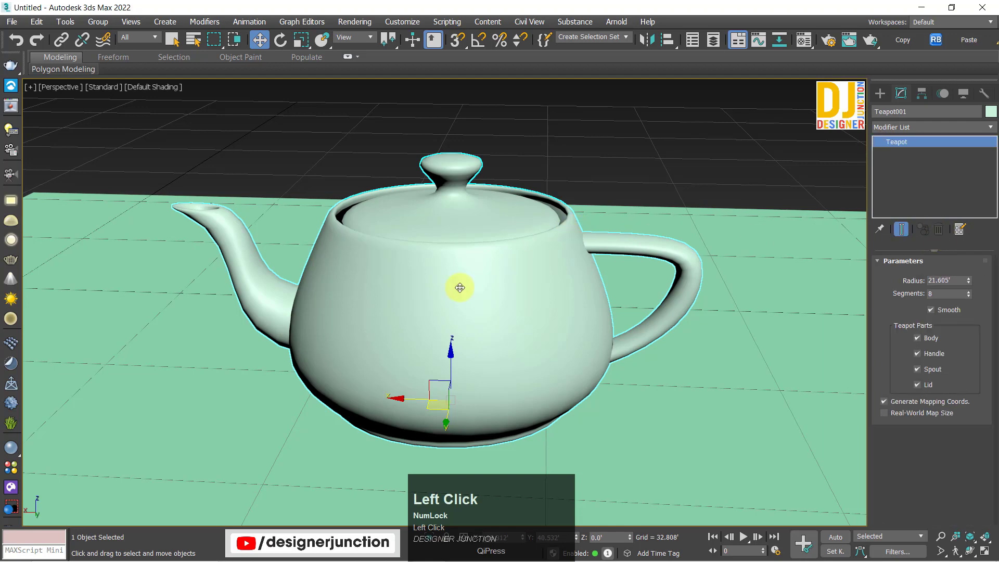
scroll(up, 3)
middle_click(387, 268)
right_click(508, 291)
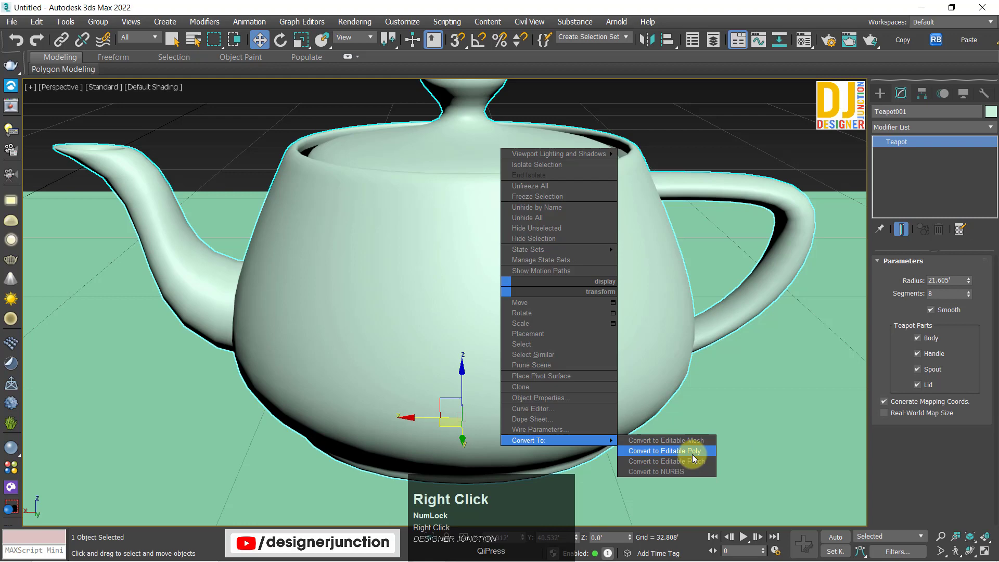
click(695, 454)
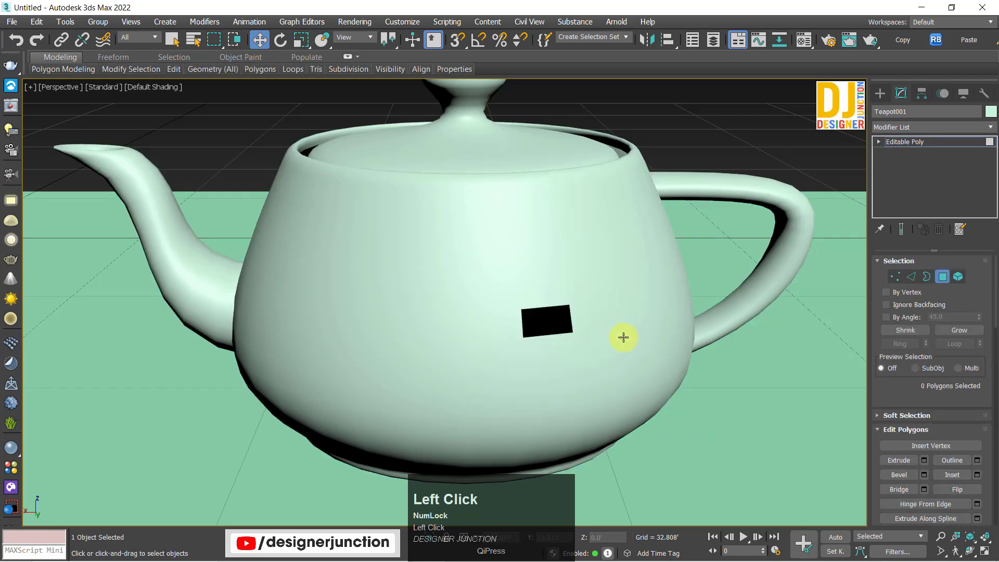
In Polygon mode, select body faces beside the hole to widen the opening.
middle_click(635, 322)
click(622, 278)
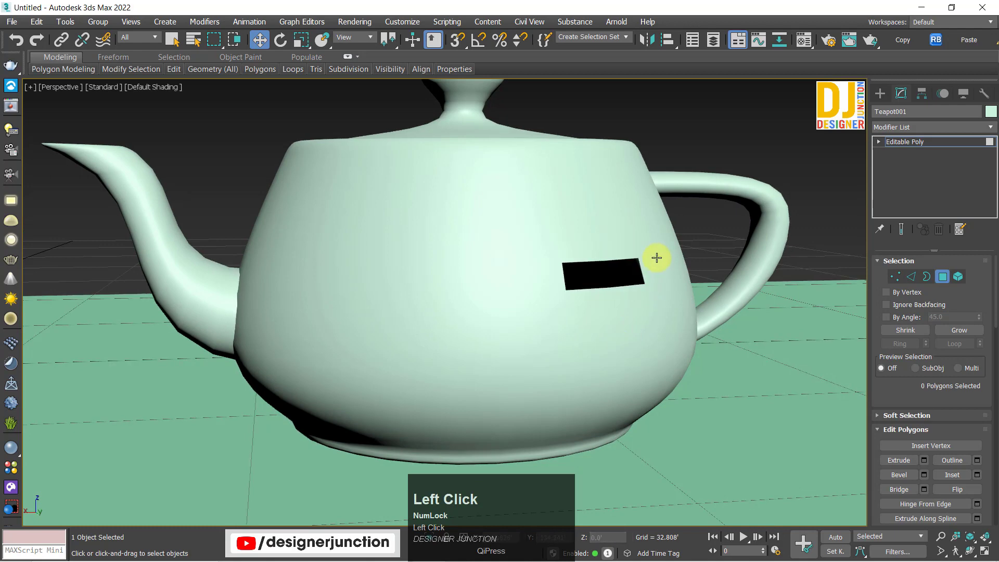
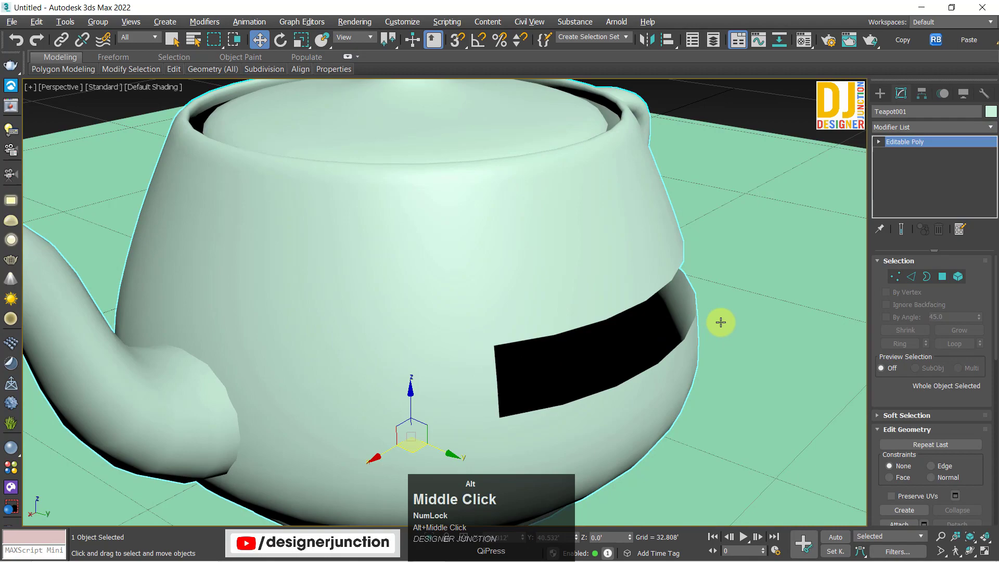
Turn on Edged Faces (F4) to show the mesh edges over the shaded teapot.
key(F4)
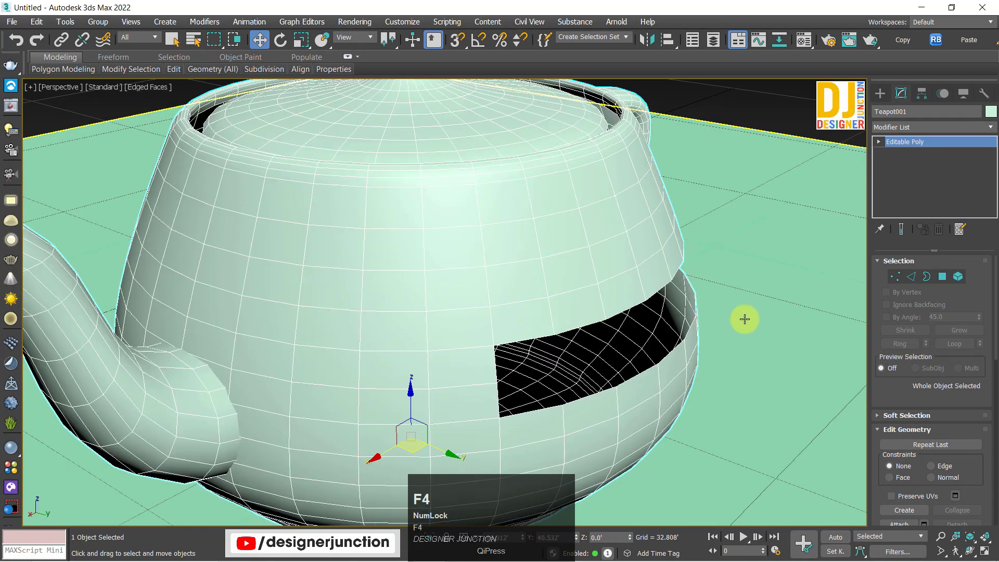
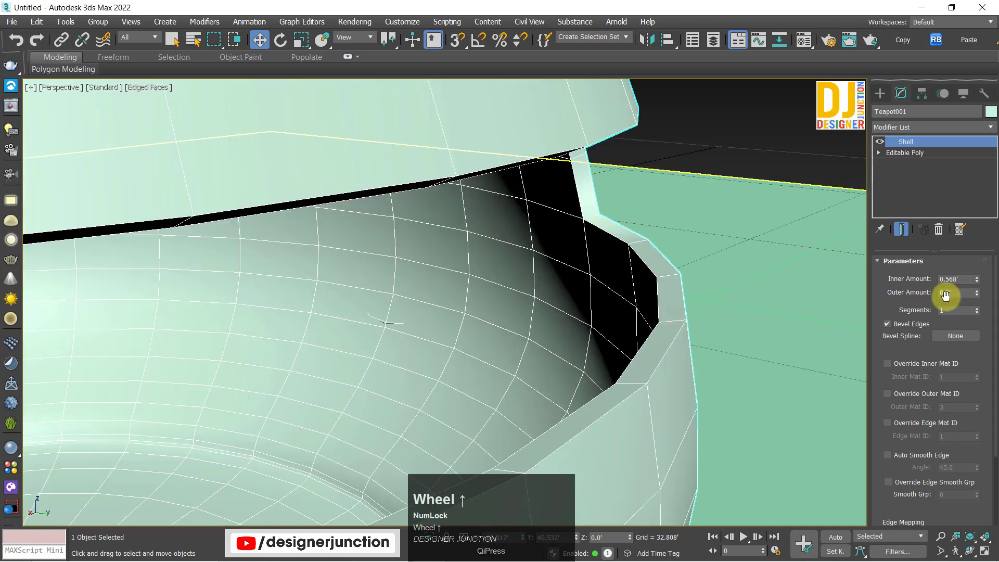
Adjust the Shell amounts toward 0.272 inward with the outer thickness dragged up.
key(ctrl+z)
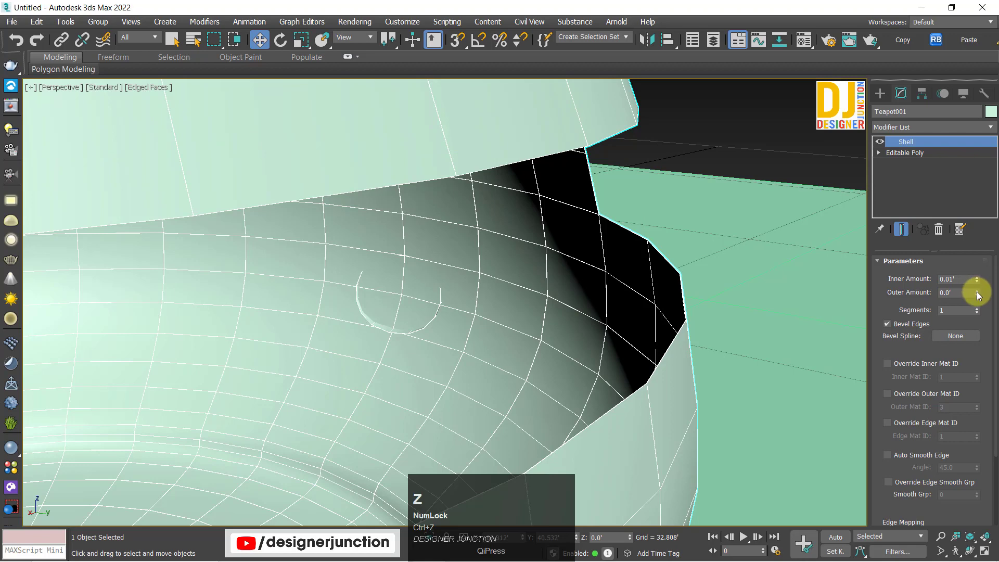
drag(980, 295, 978, 297)
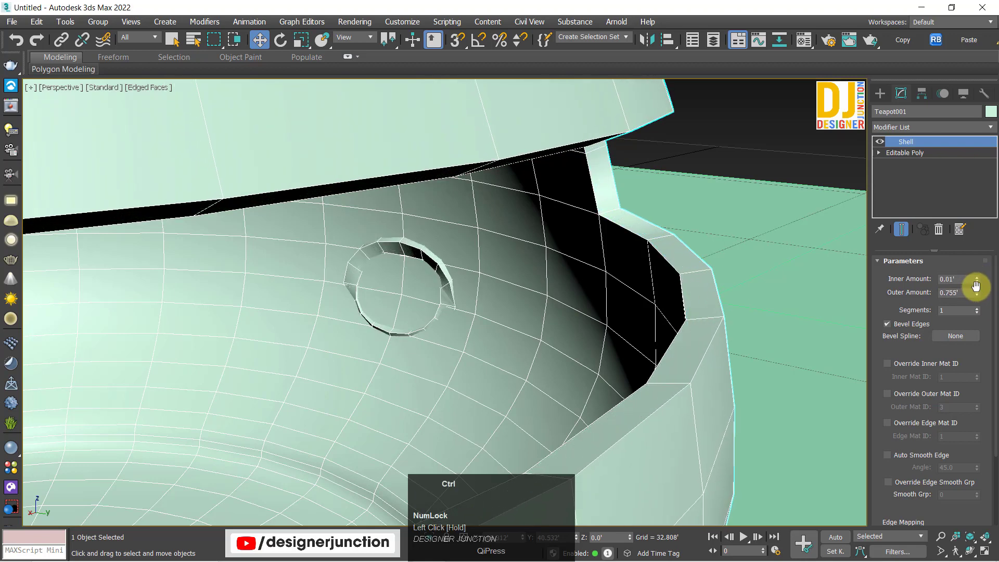
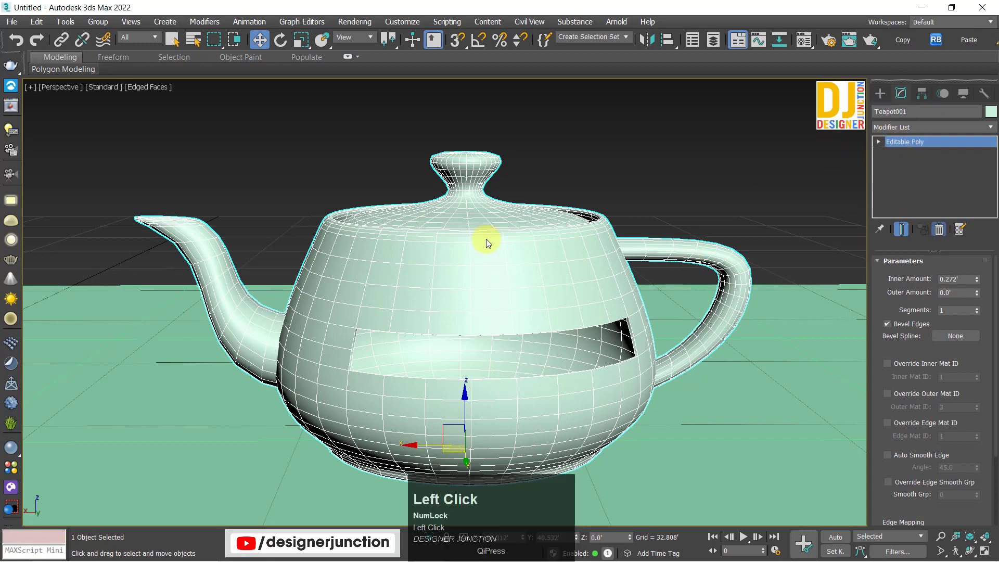
Revisit the base Editable Poly and inspect the opening edge, toggling wireframe and edged faces.
click(549, 302)
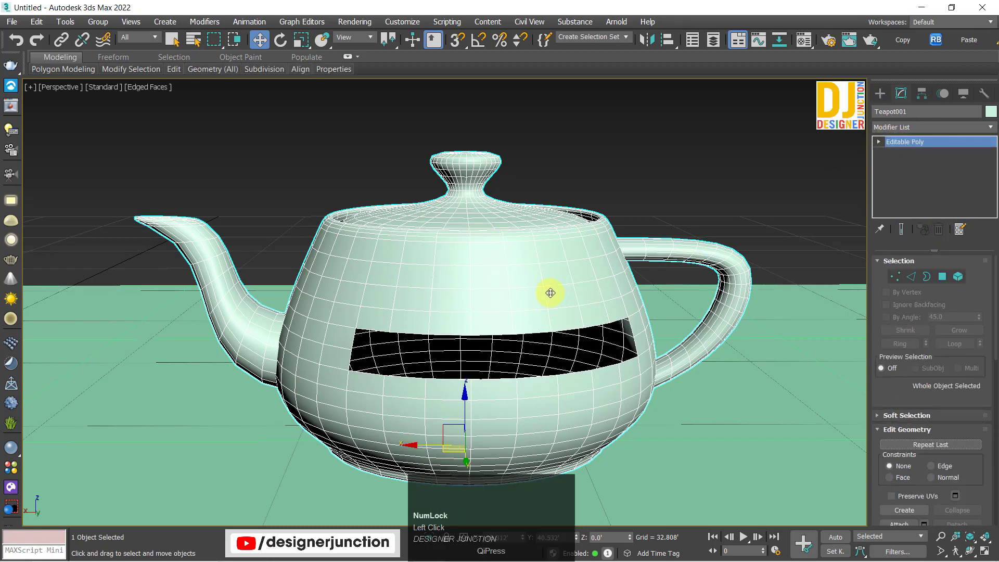
key(ctrl+Num_Lock)
click(885, 259)
key(ctrl+z)
click(741, 147)
key(F3)
key(F4)
click(628, 170)
key(z)
middle_click(556, 327)
drag(540, 293, 497, 291)
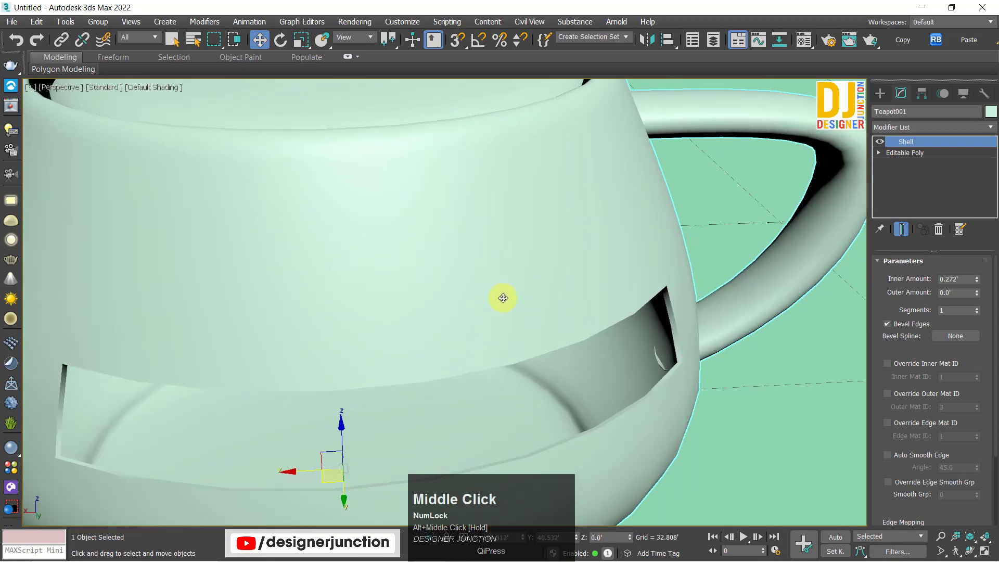
key(F4)
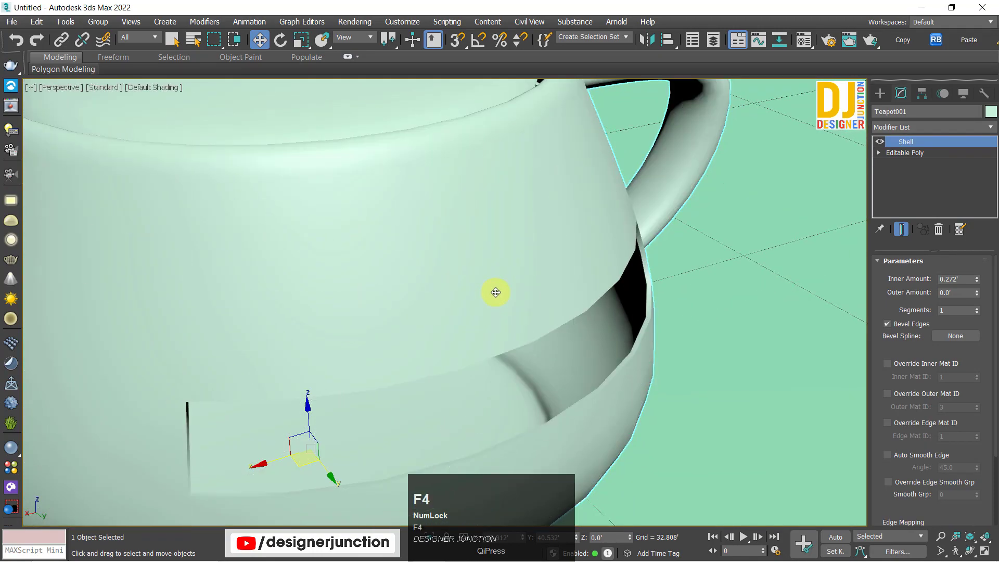
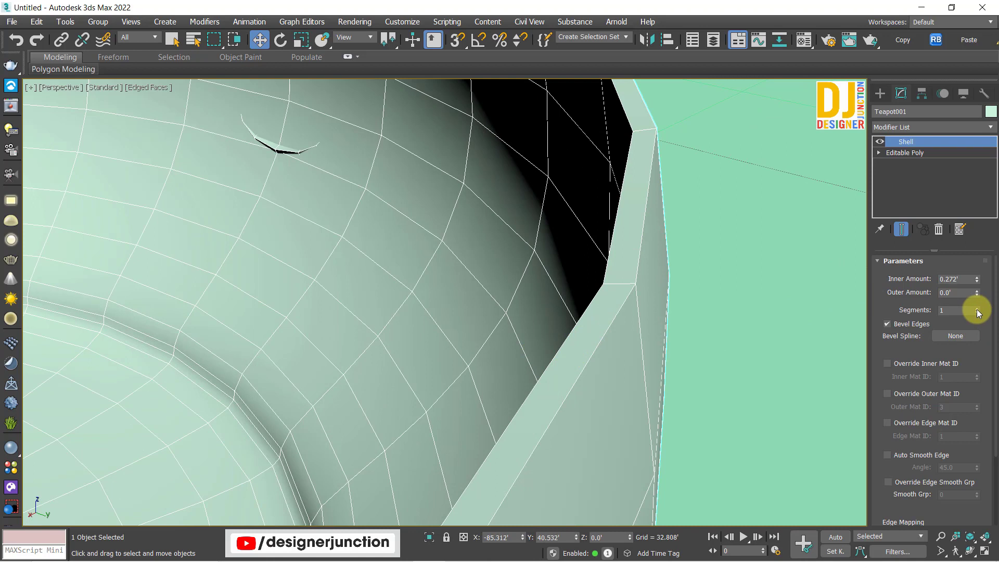
Try Shell Segments 3, undo to 1, and jump the reopened Modifier List to the T entries.
click(980, 311)
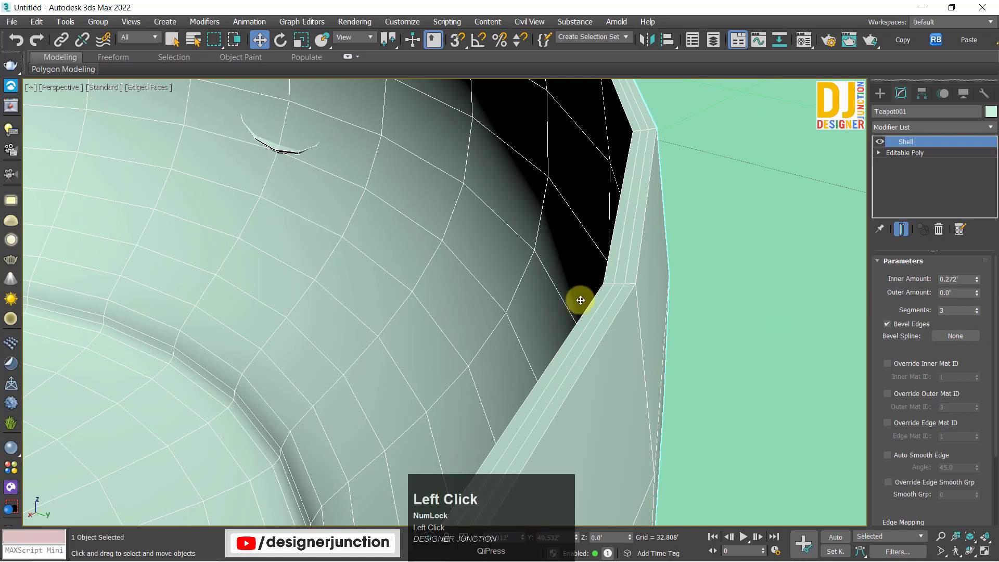
key(ctrl+z)
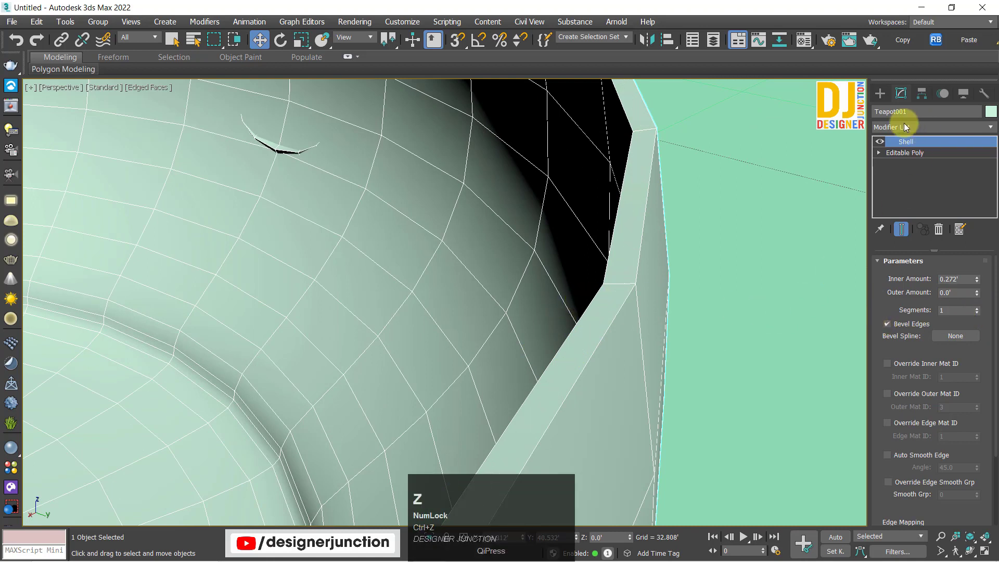
click(904, 131)
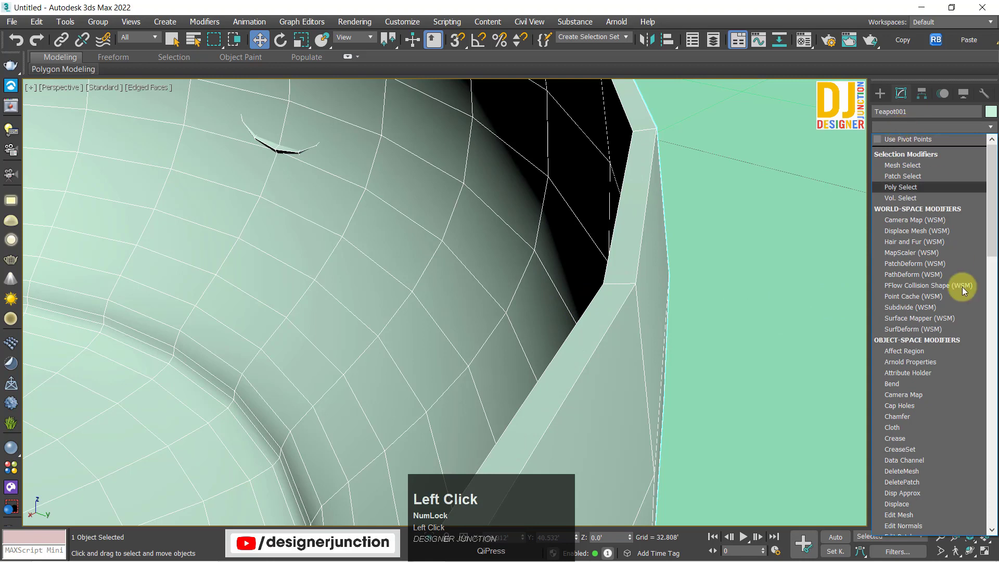
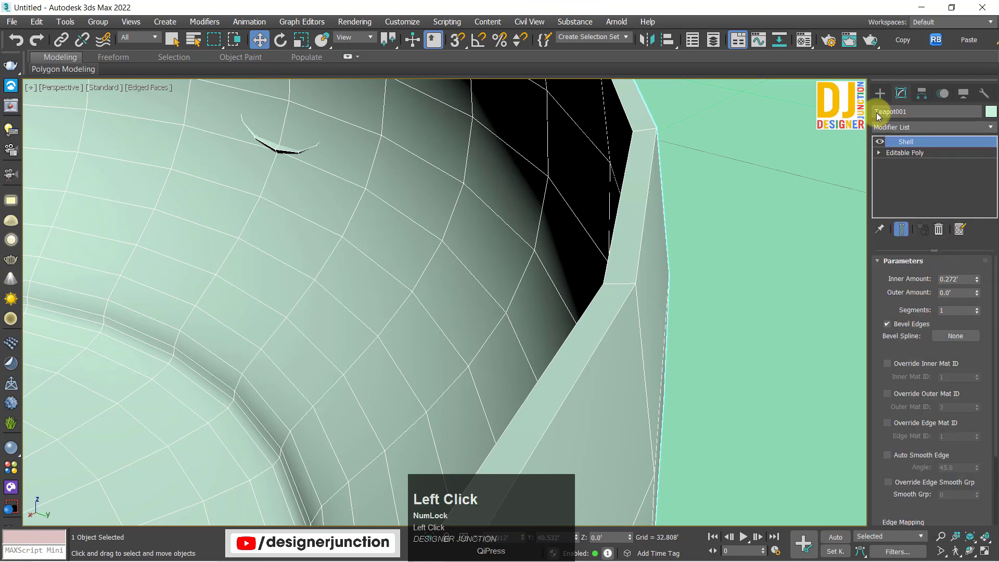
click(904, 130)
text(t)
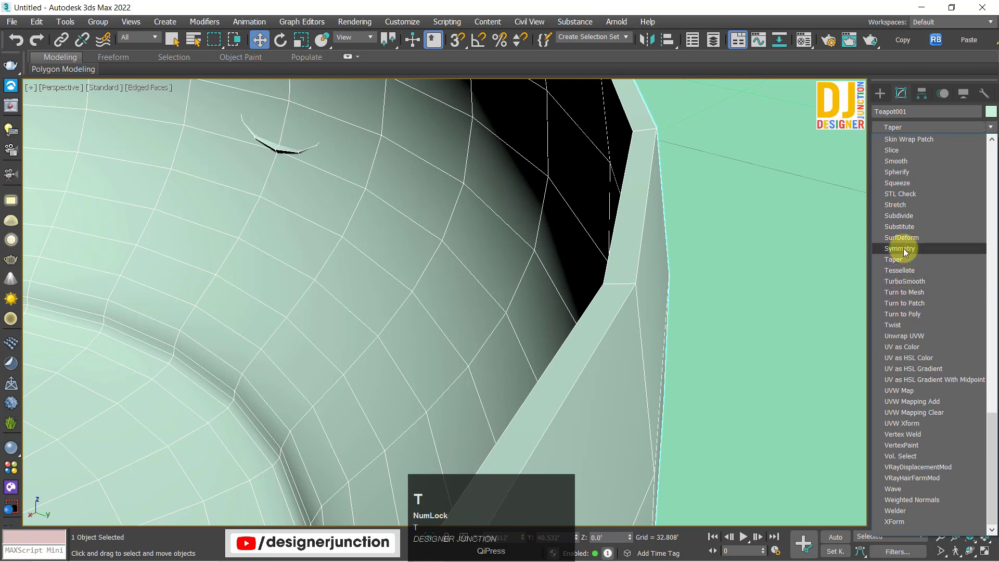
Add TurboSmooth above the Shell with Iterations 2 and orbit around the smoothed rim.
text(t)
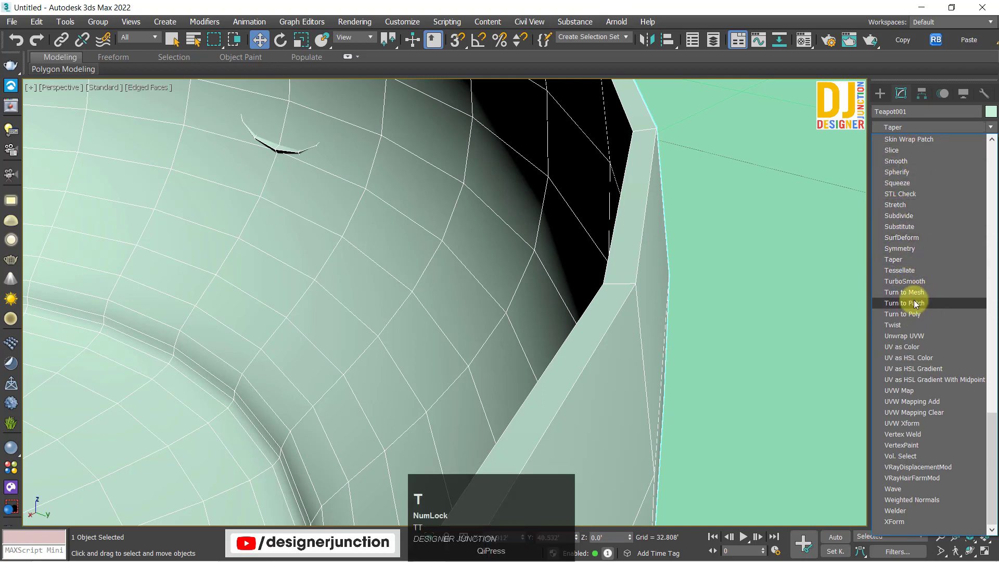
click(911, 284)
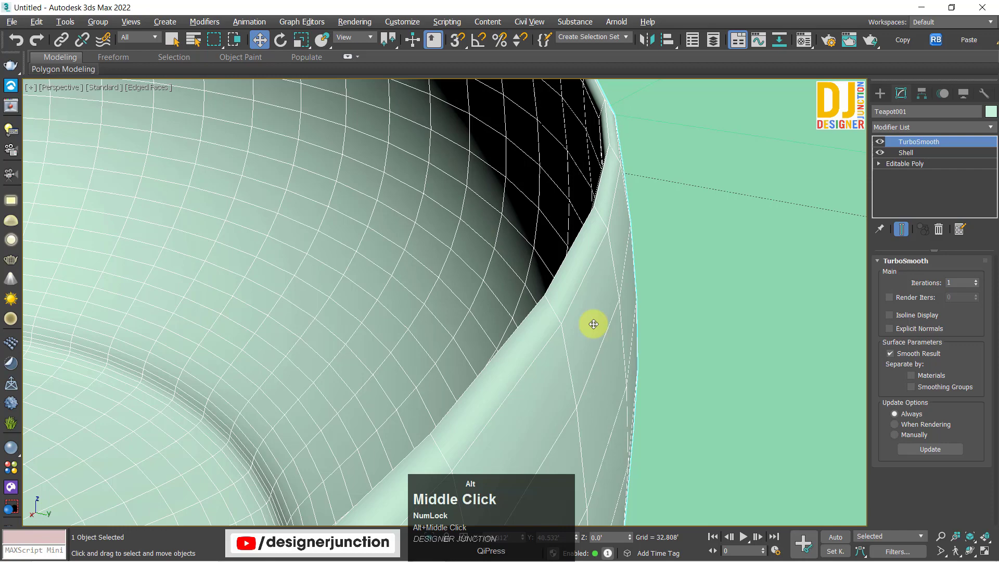
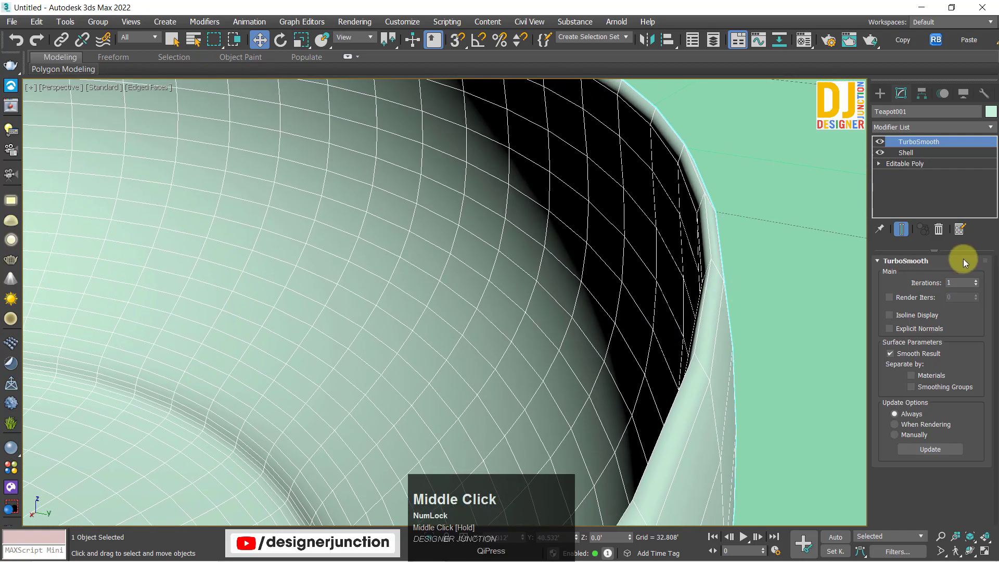
click(980, 284)
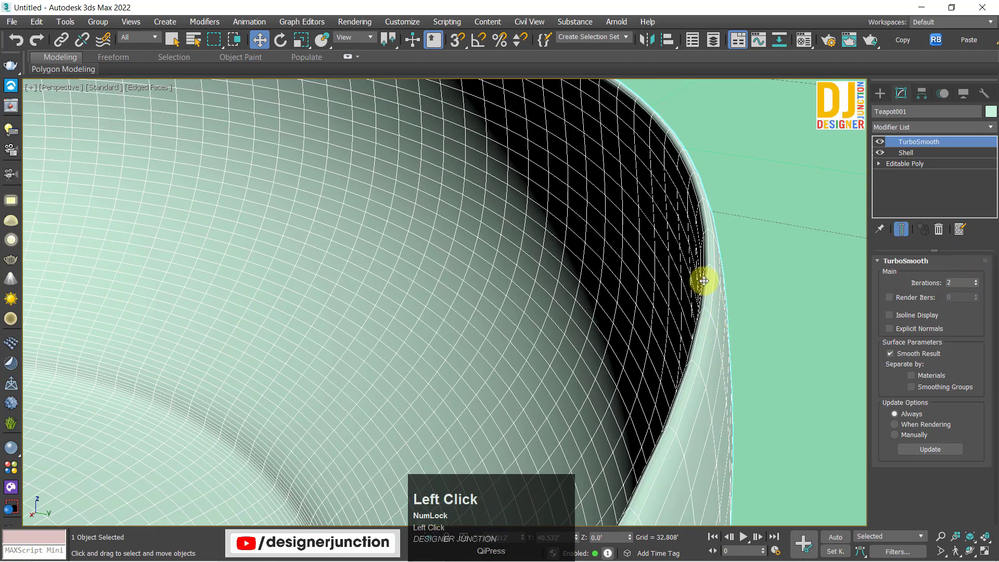
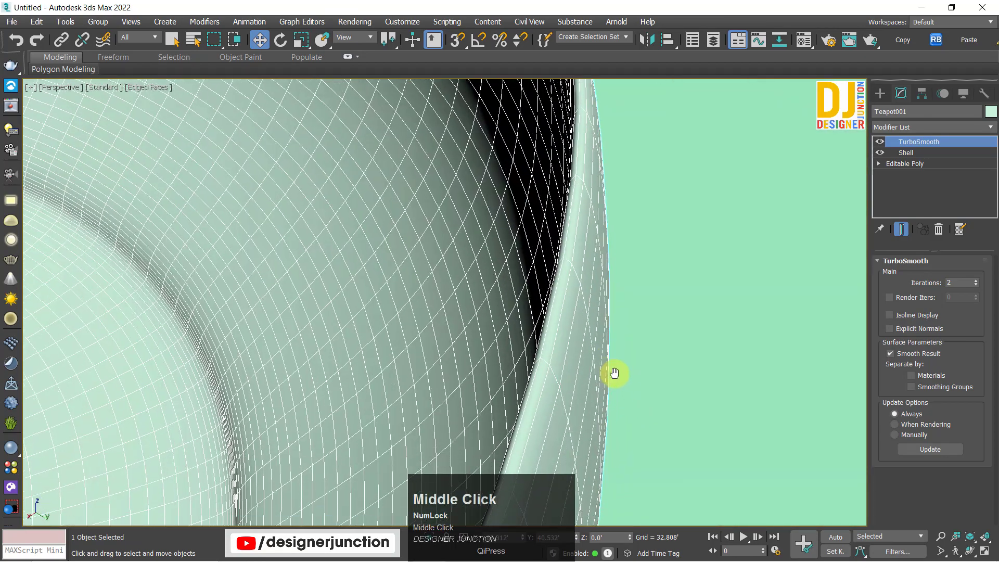
drag(595, 365, 883, 145)
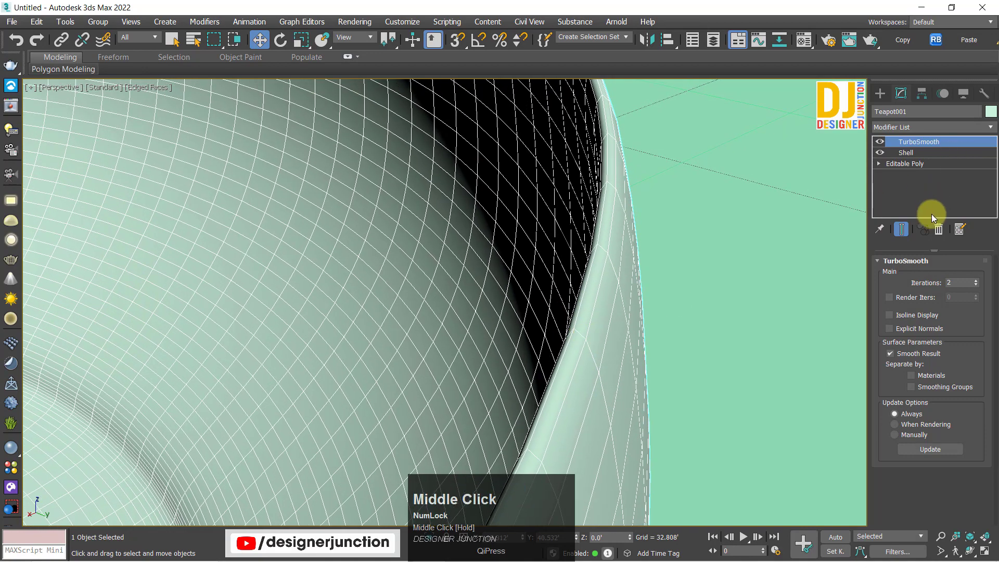
Return to the Shell modifier's parameters in the teapot's modifier stack.
click(883, 144)
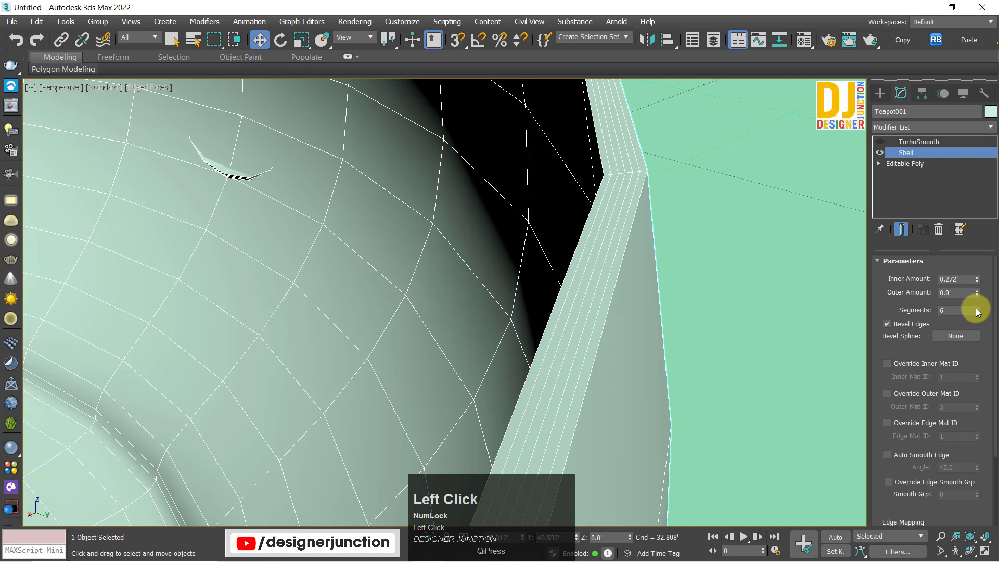
right_click(978, 312)
click(981, 312)
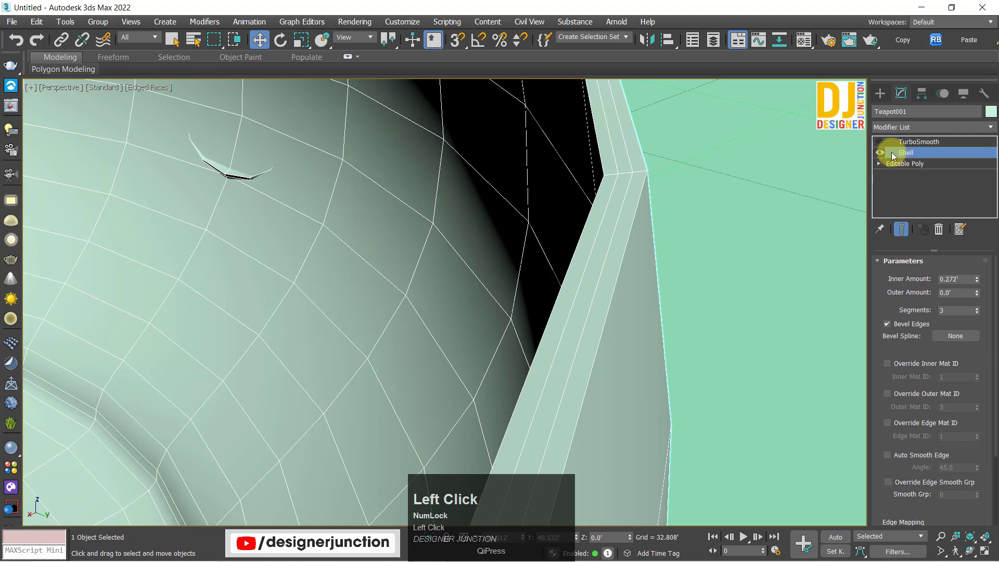
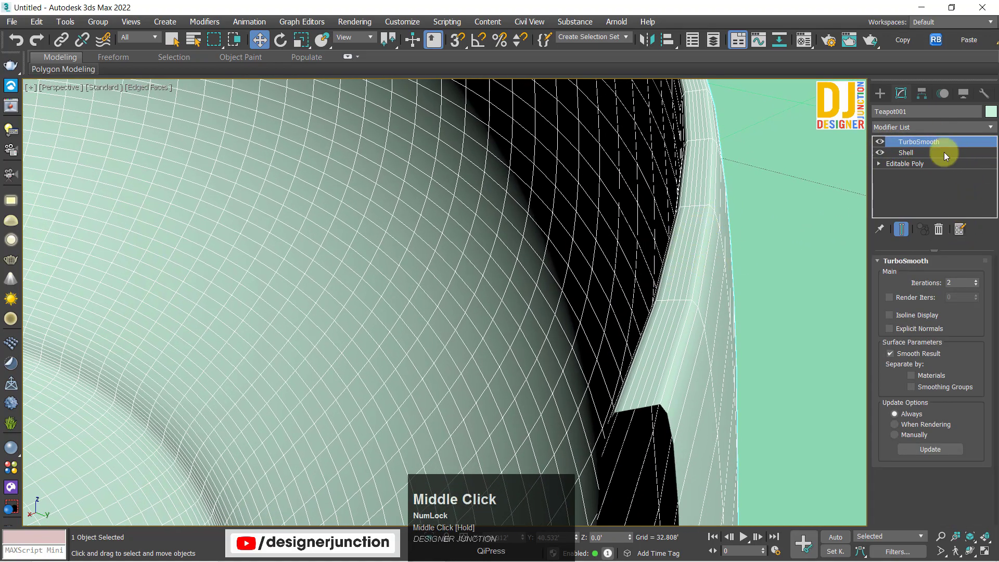
click(914, 159)
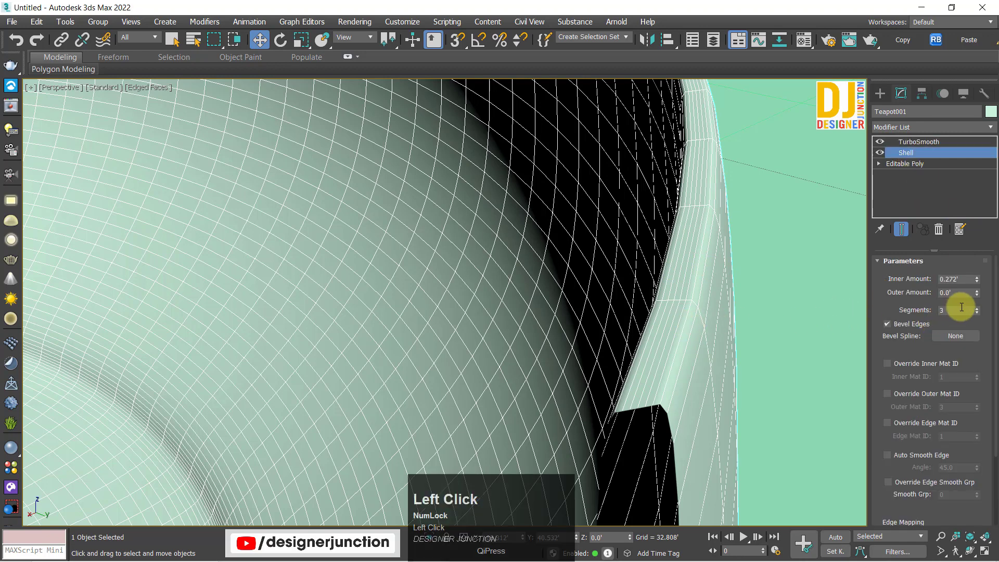
Try the shell's edge Segments at 2, 22 and other values, ending back at 1.
click(981, 315)
click(980, 314)
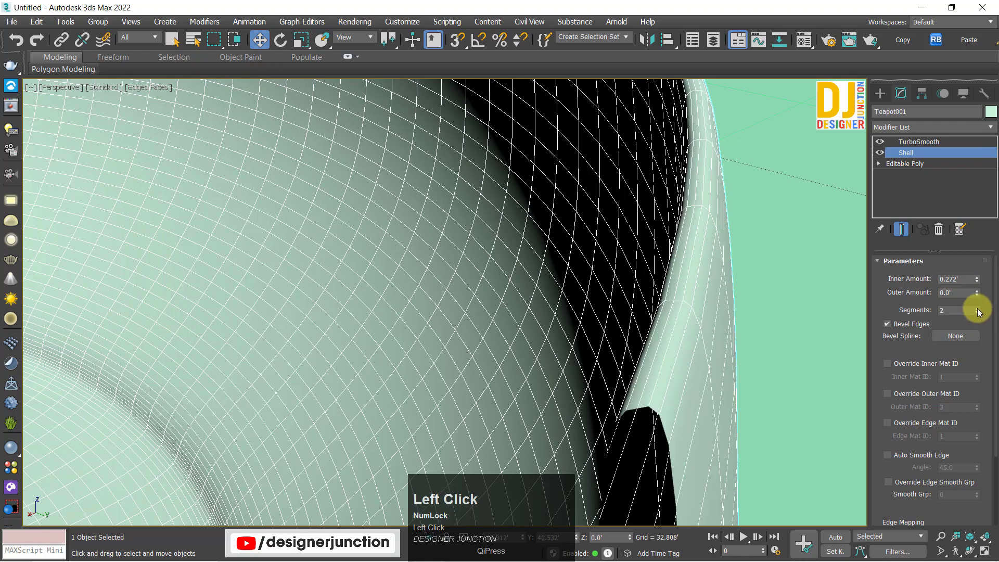
click(981, 311)
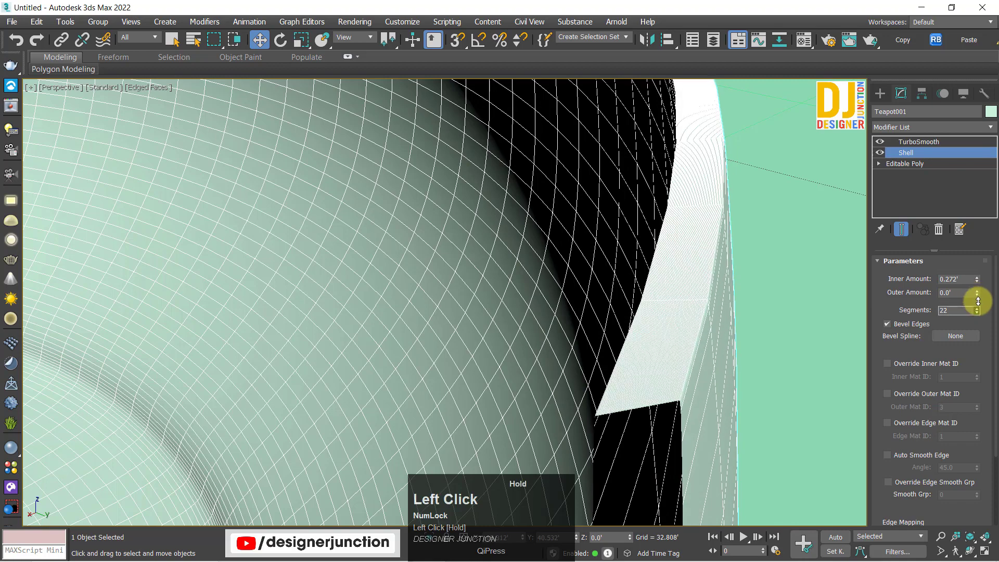
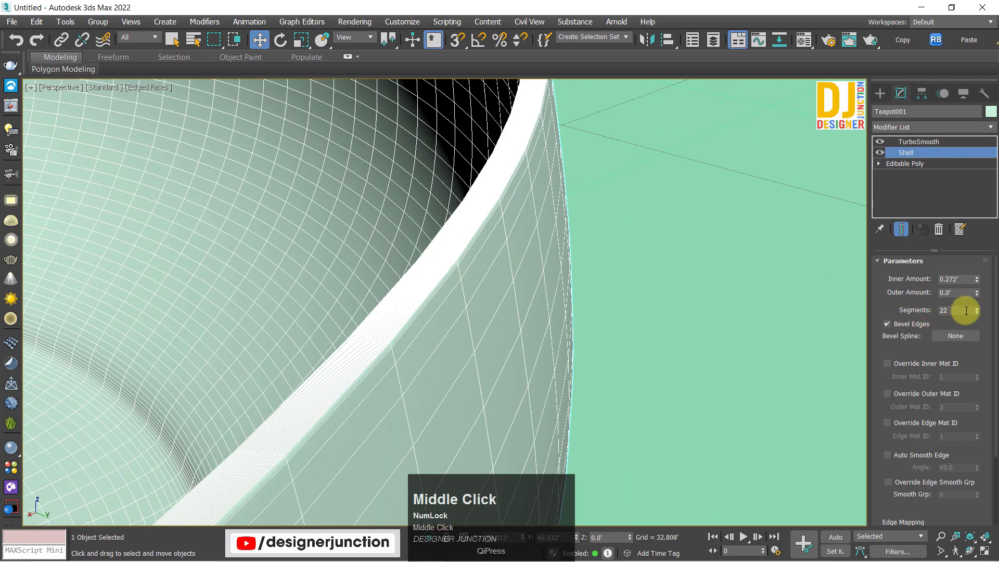
drag(980, 317, 980, 313)
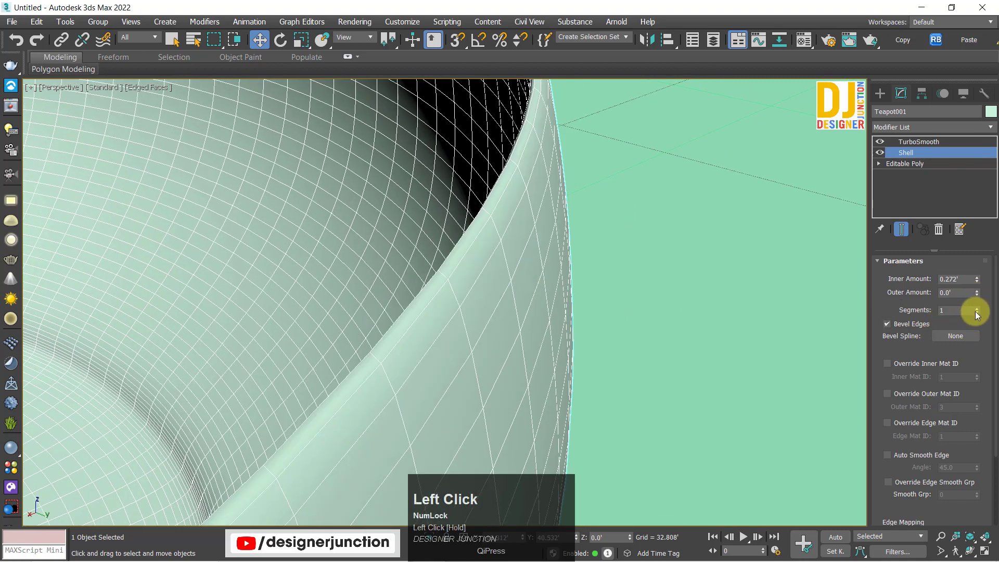
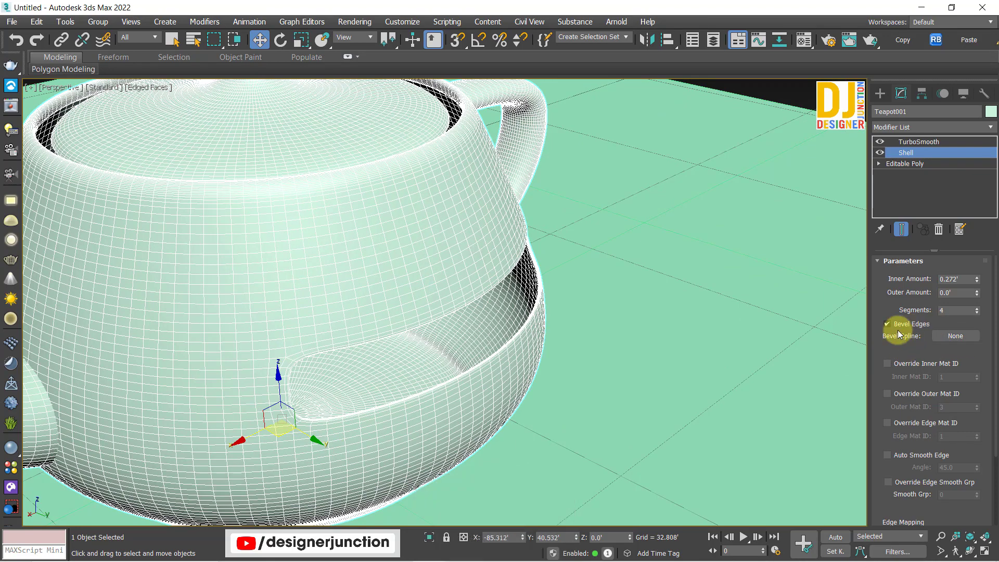
With TurboSmooth off, try shell Segments at 6 and settle on 2.
scroll(up, 3)
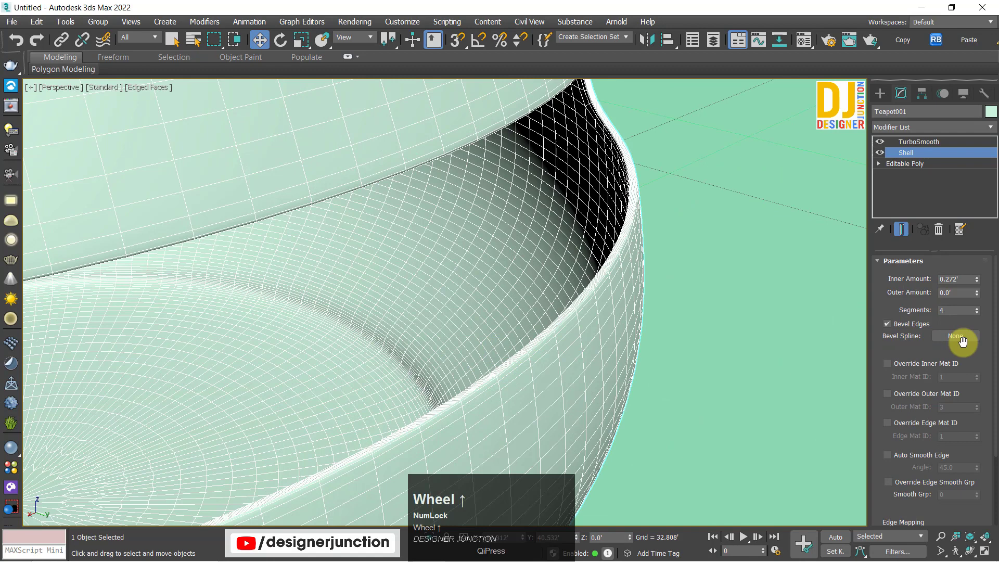
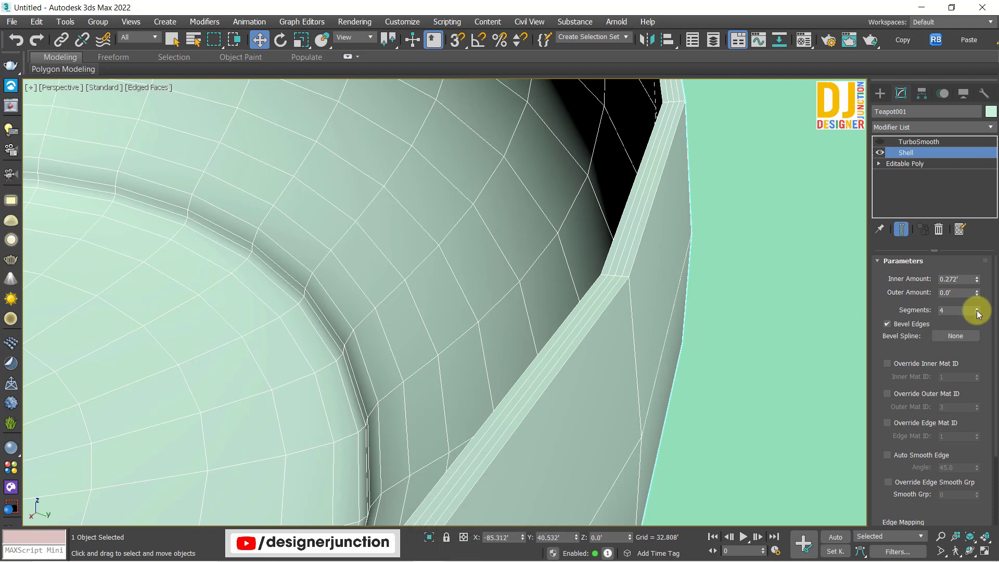
click(981, 313)
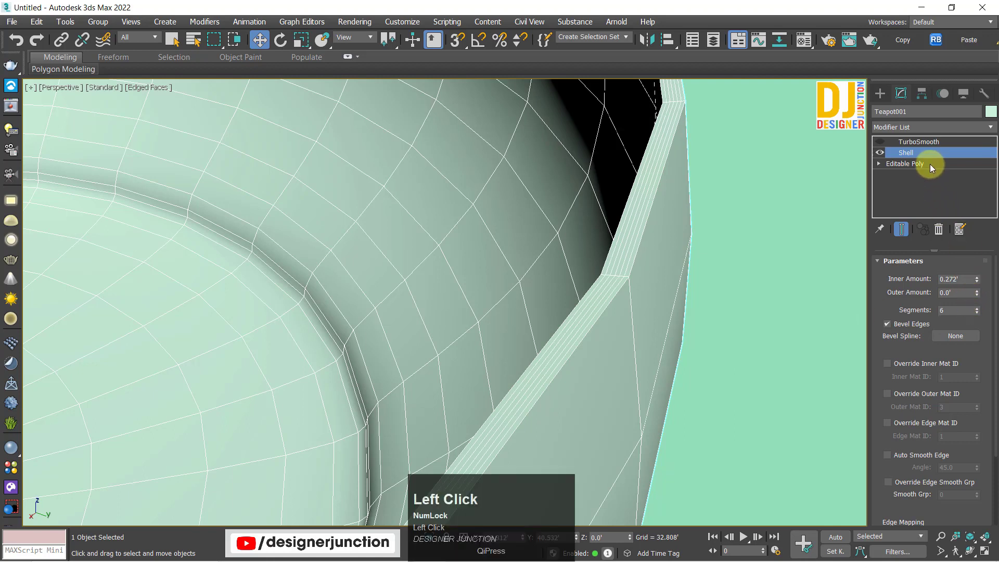
click(982, 316)
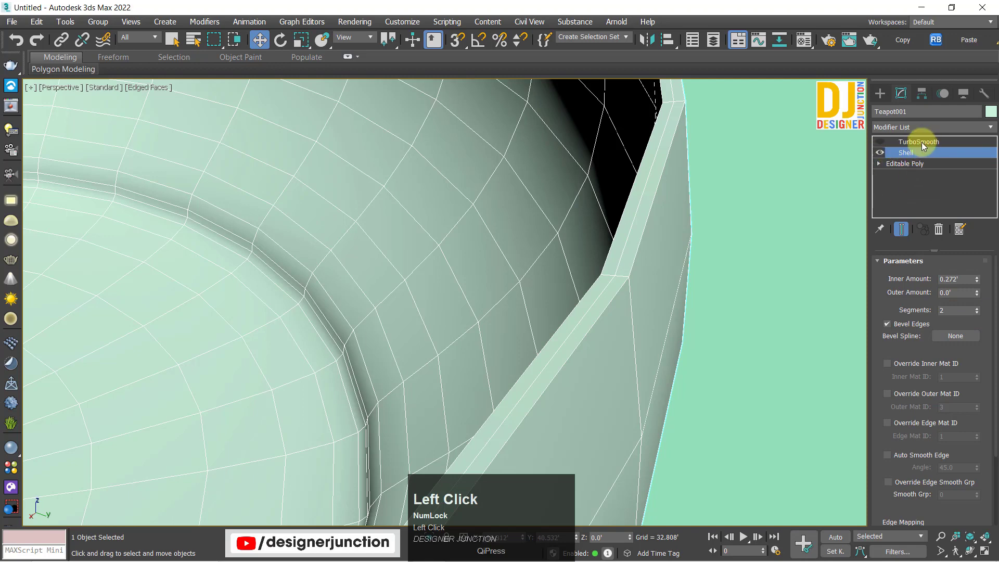
Re-enable TurboSmooth so the shelled teapot with its opening renders smooth.
click(925, 145)
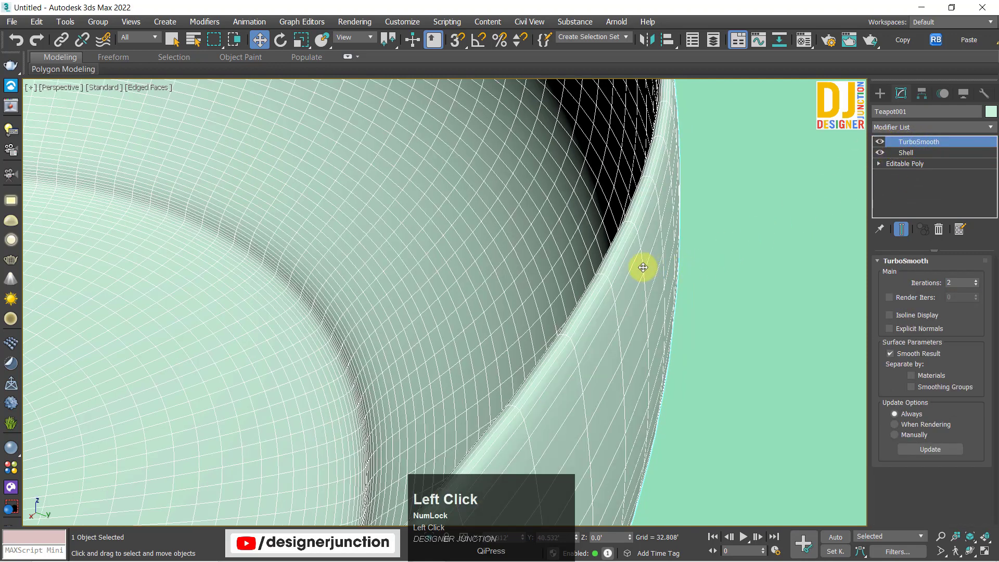
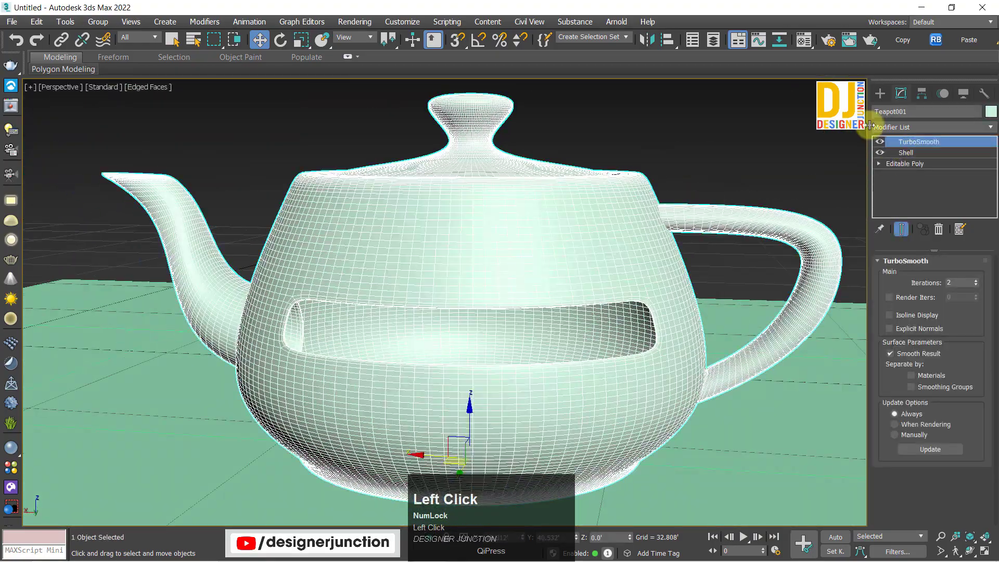
key(s)
key(s)
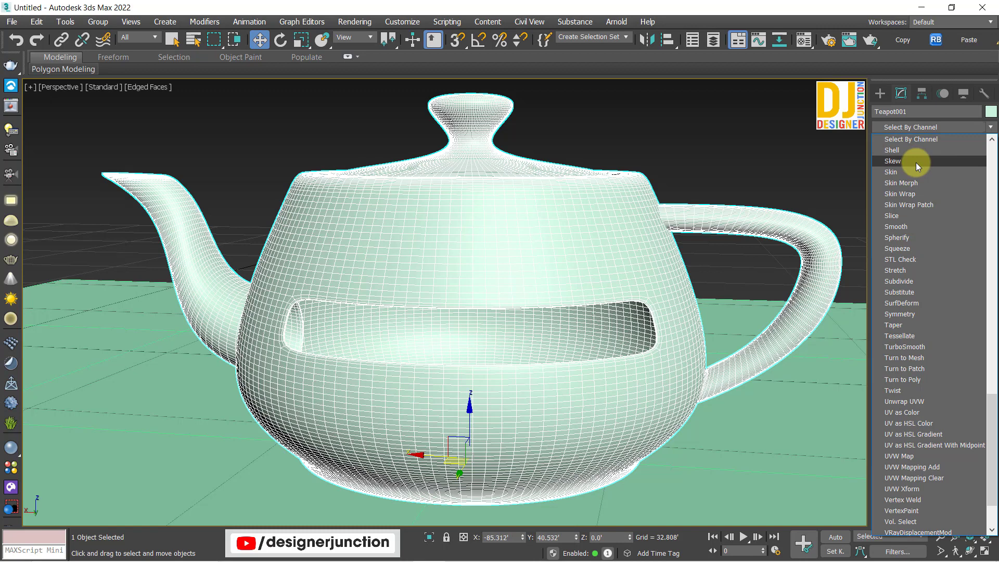
scroll(down, 3)
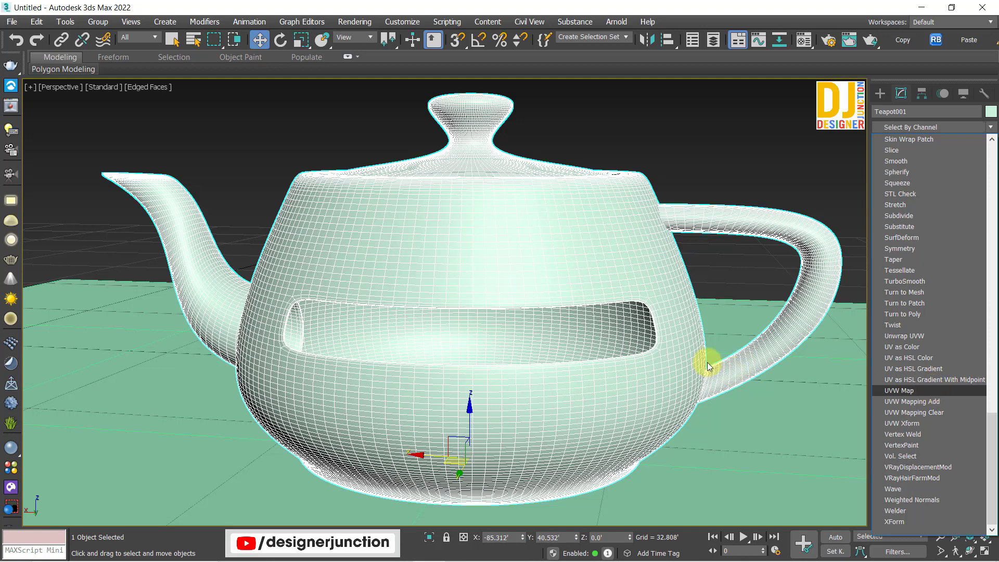
middle_click(738, 278)
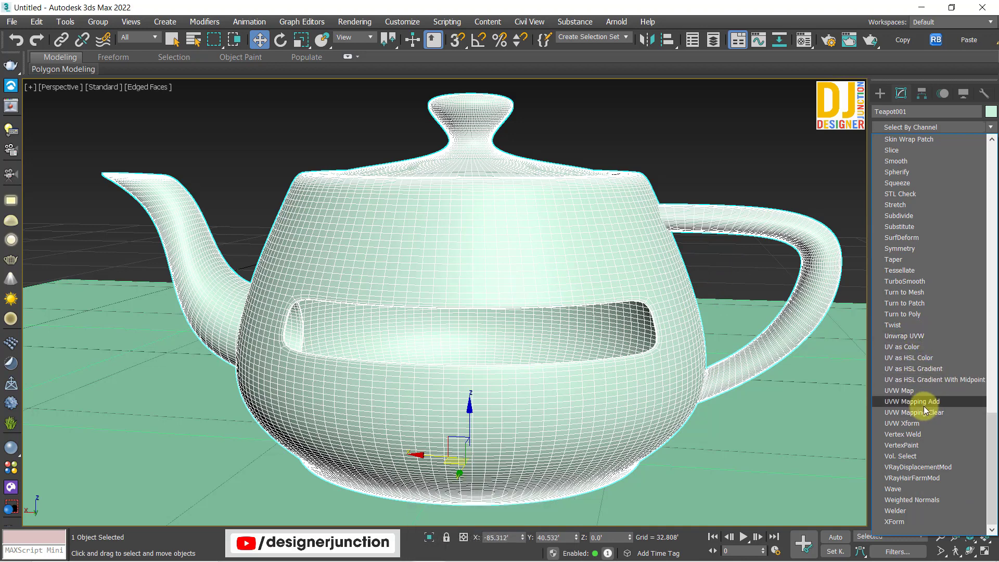
scroll(up, 3)
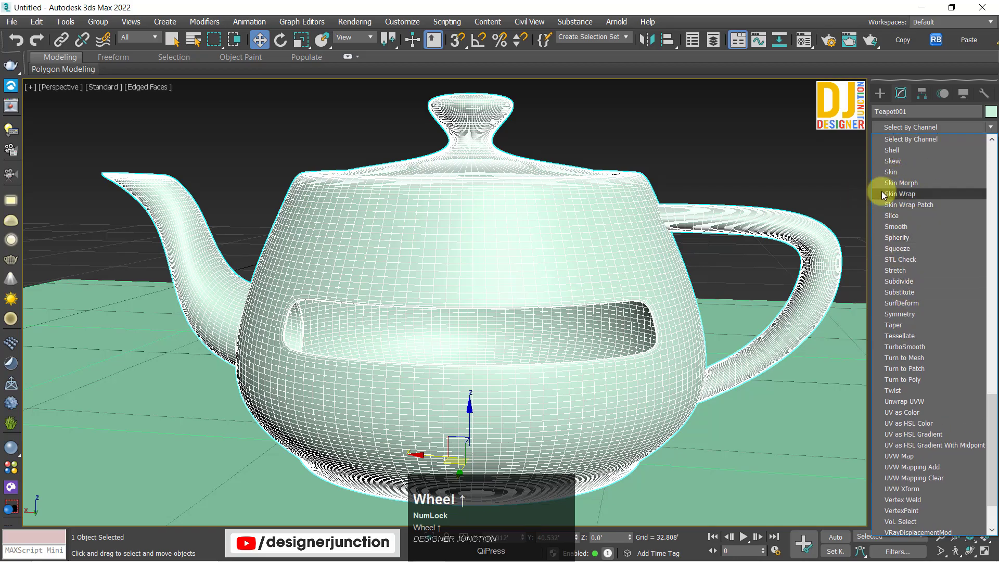
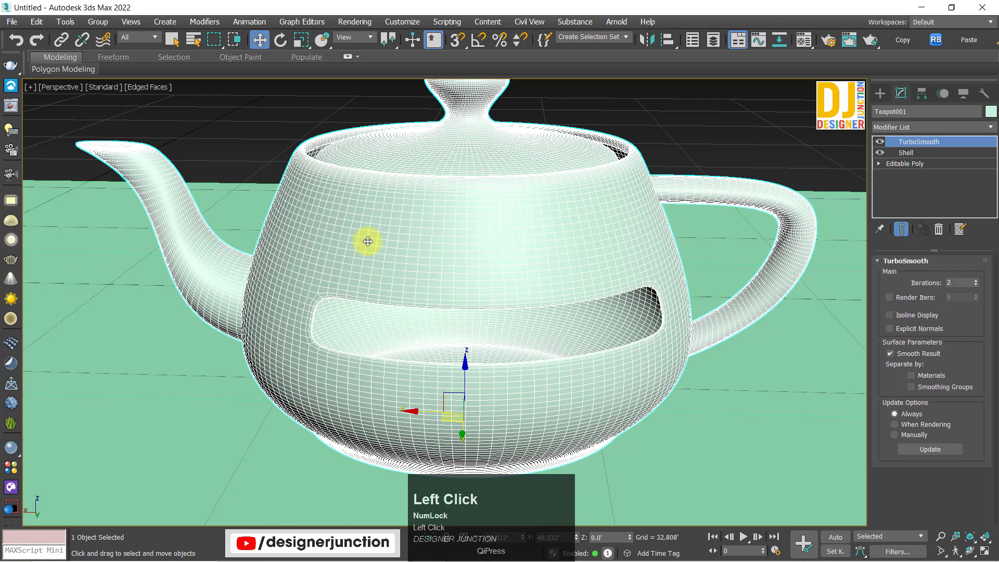
Deselect the teapot to show the finished smooth, shelled model with its opening.
drag(344, 218, 255, 127)
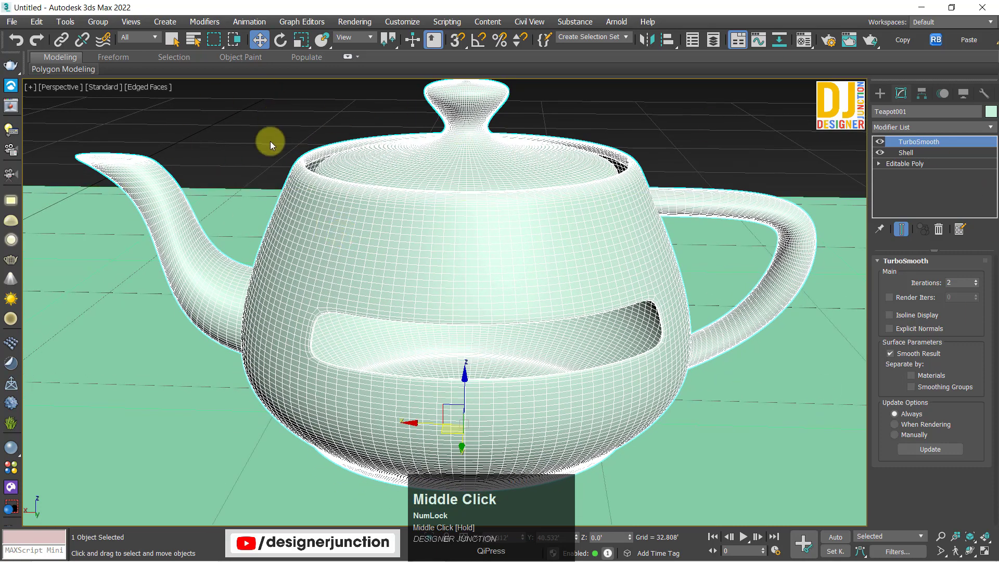
click(255, 127)
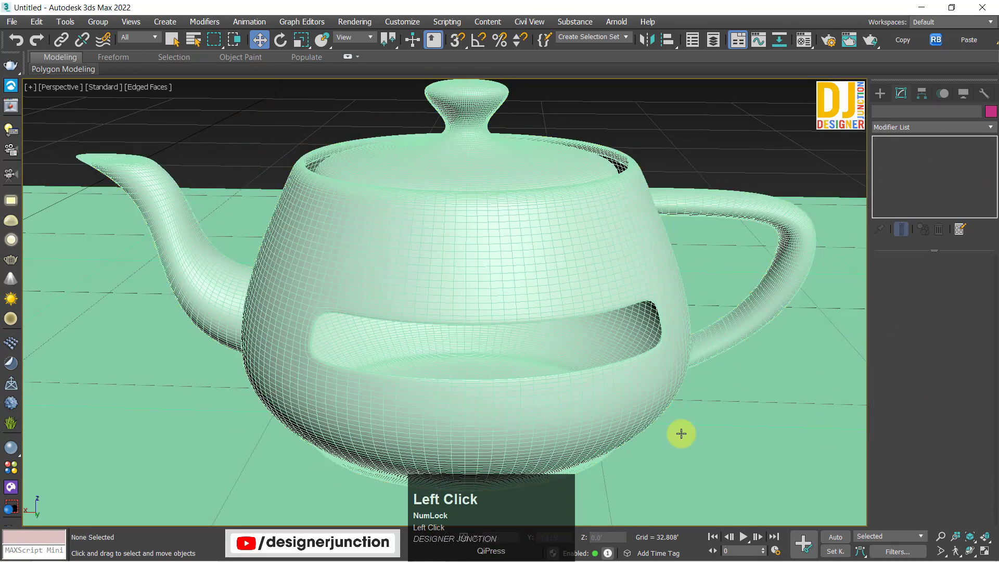
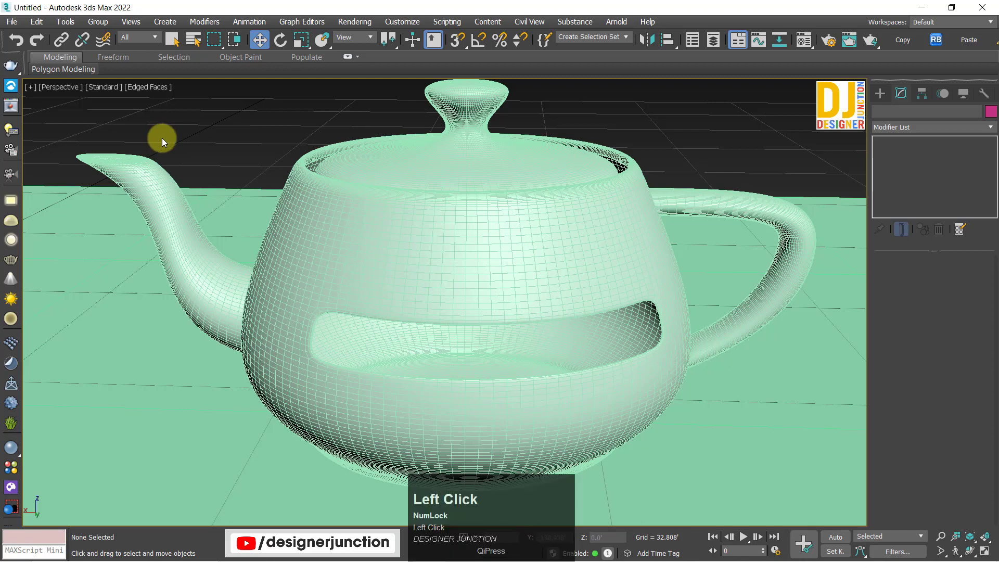
click(166, 141)
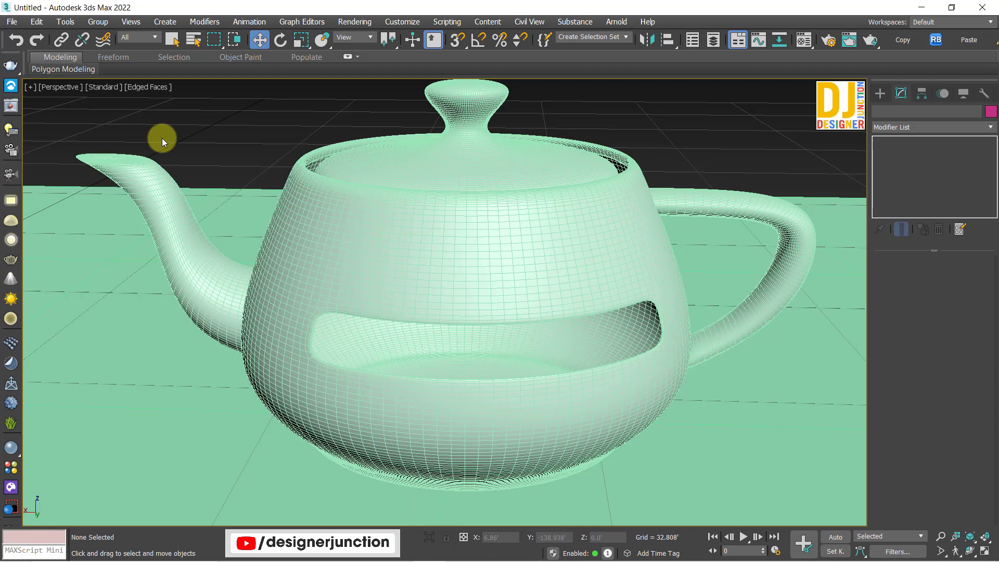